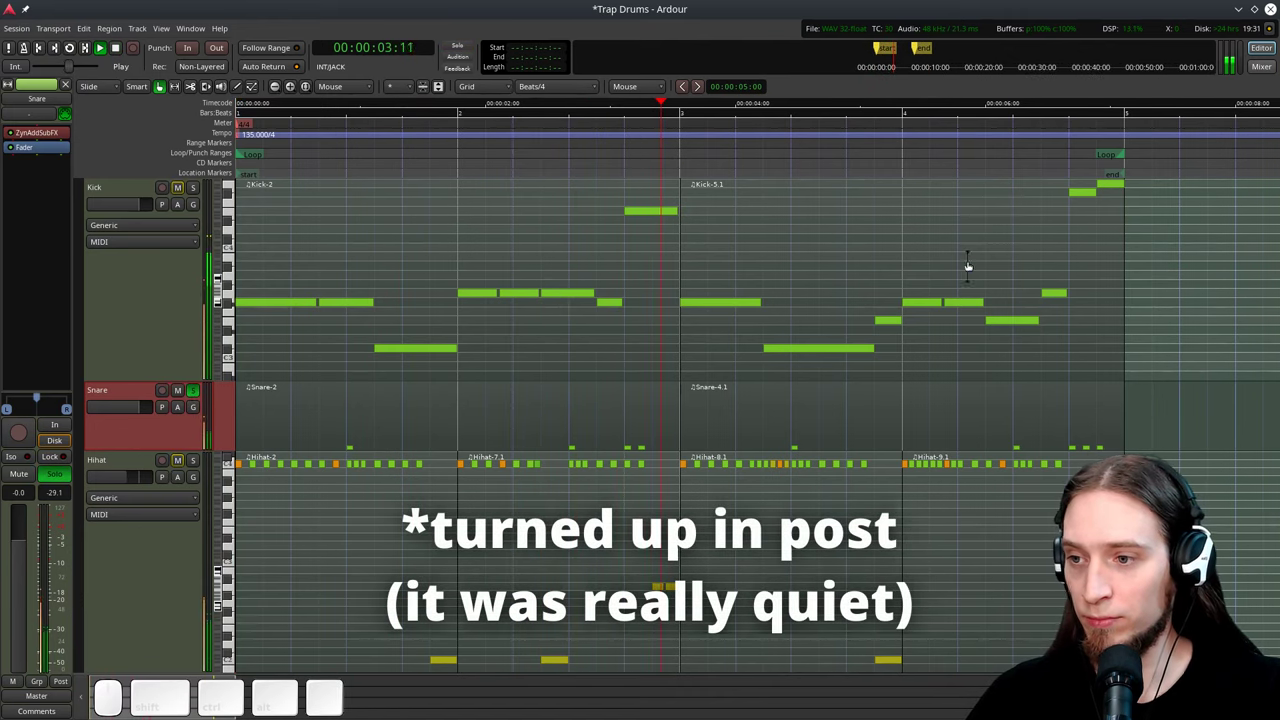
Select the last beats on the Snare track, loop that range and run playback through it
{"action": "key", "text": "space"}
{"action": "left_click", "coordinate": [976, 174]}
{"action": "left_click", "coordinate": [980, 154]}
{"action": "key", "text": "space"}
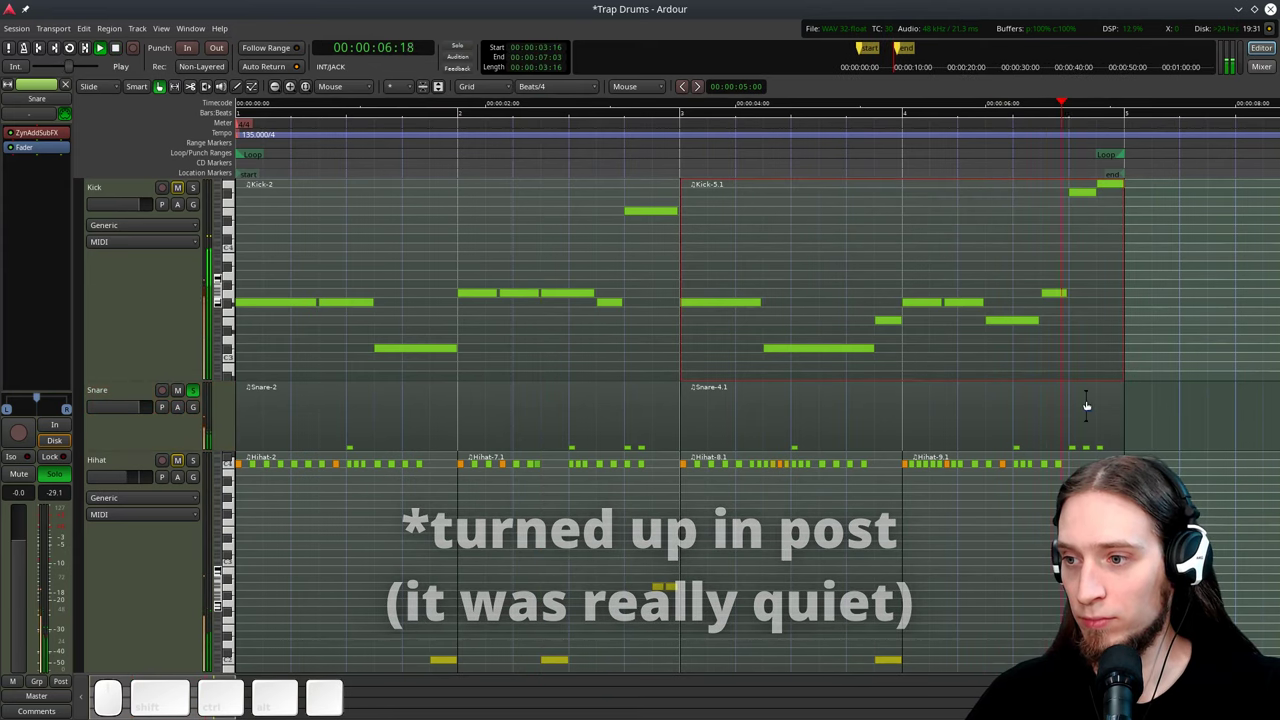
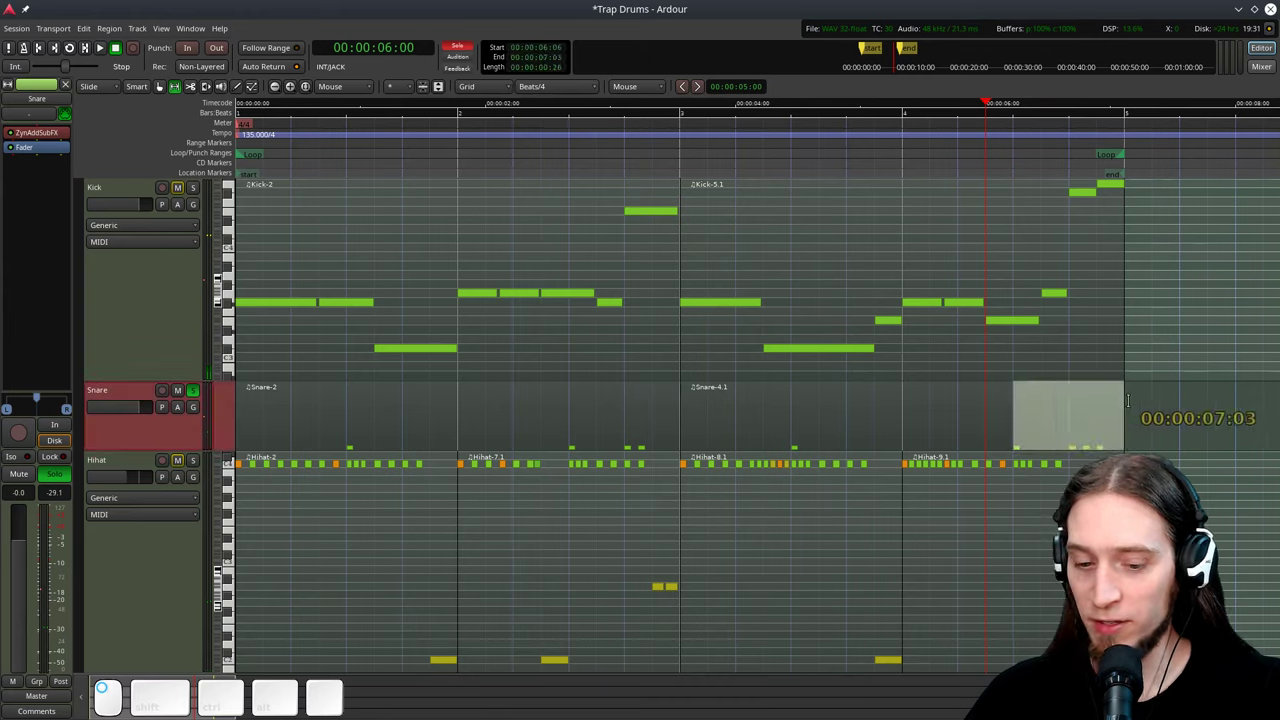
{"action": "key", "text": "]"}
{"action": "key", "text": "l"}
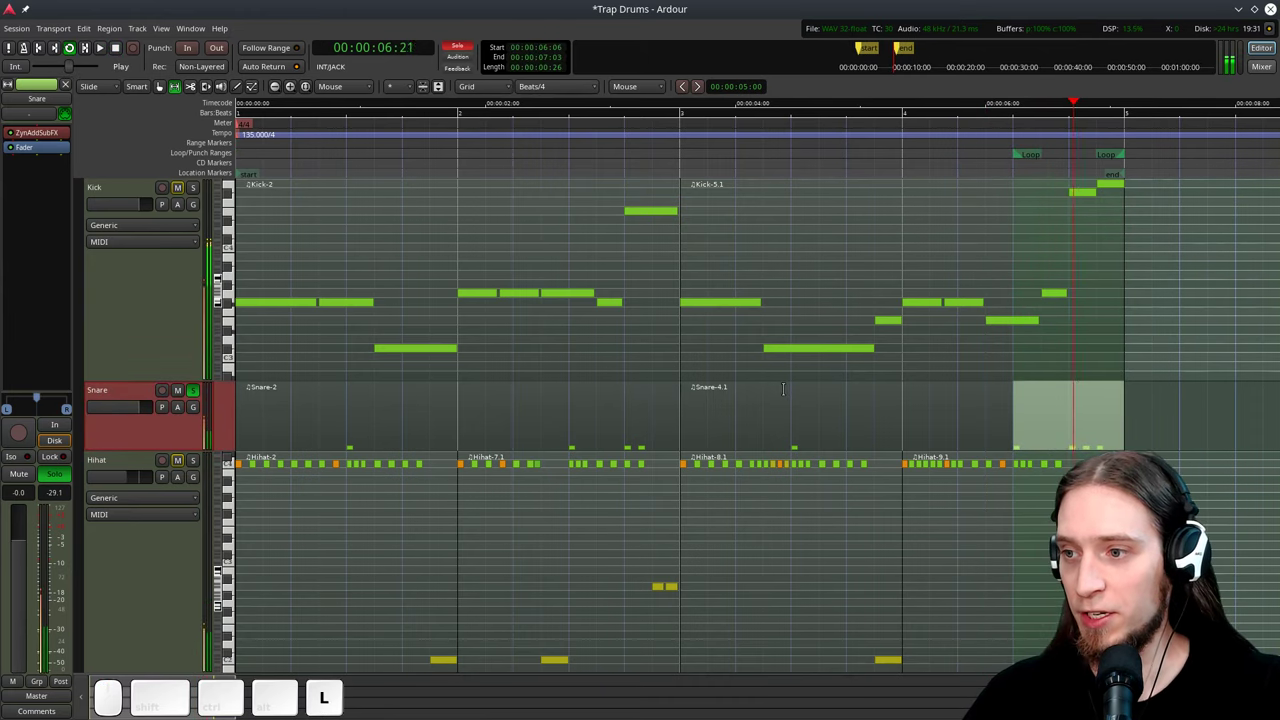
{"action": "key", "text": "space"}
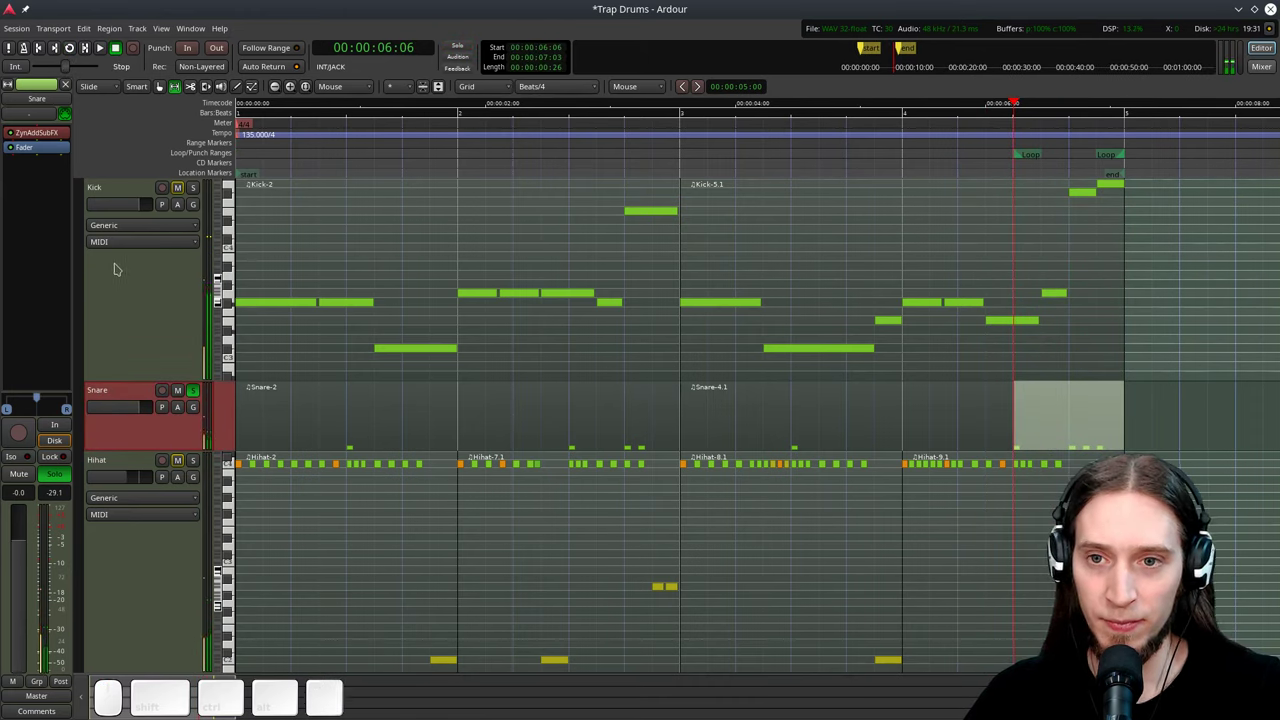
Bring up the Snare's ZynAddSubFX frequency envelope with a shorter attack and higher start value
{"action": "left_click", "coordinate": [48, 128]}
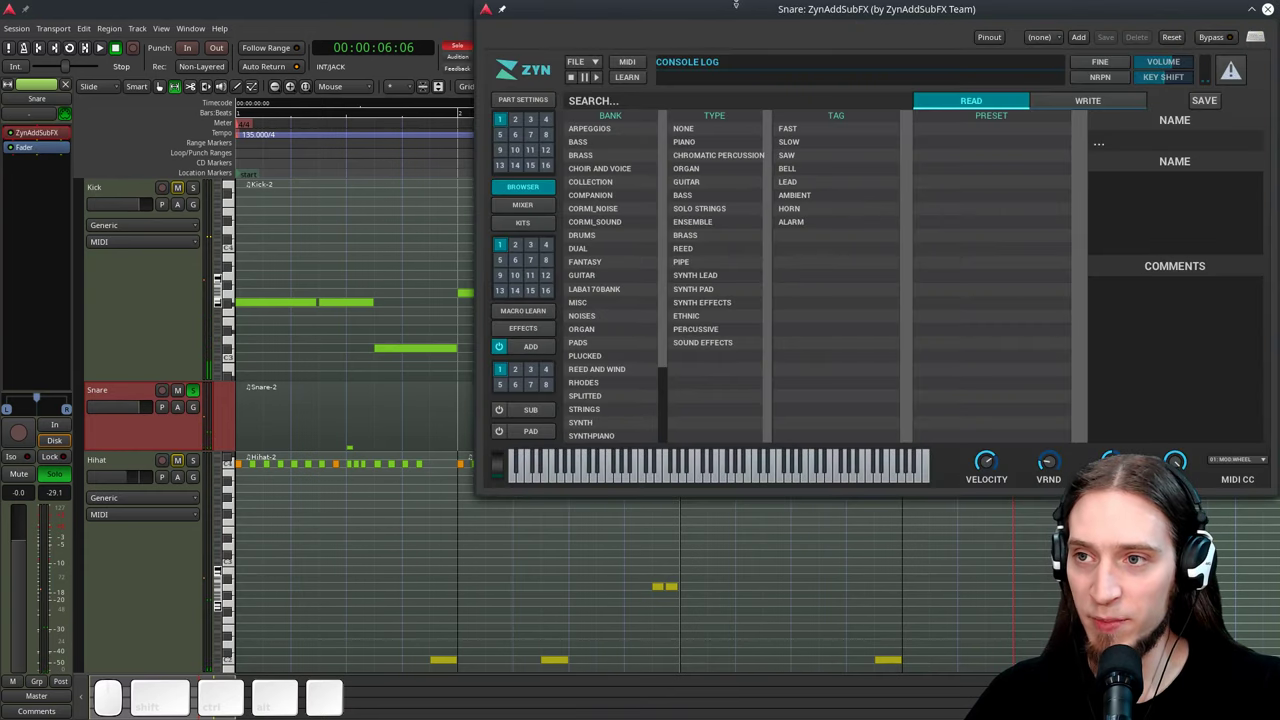
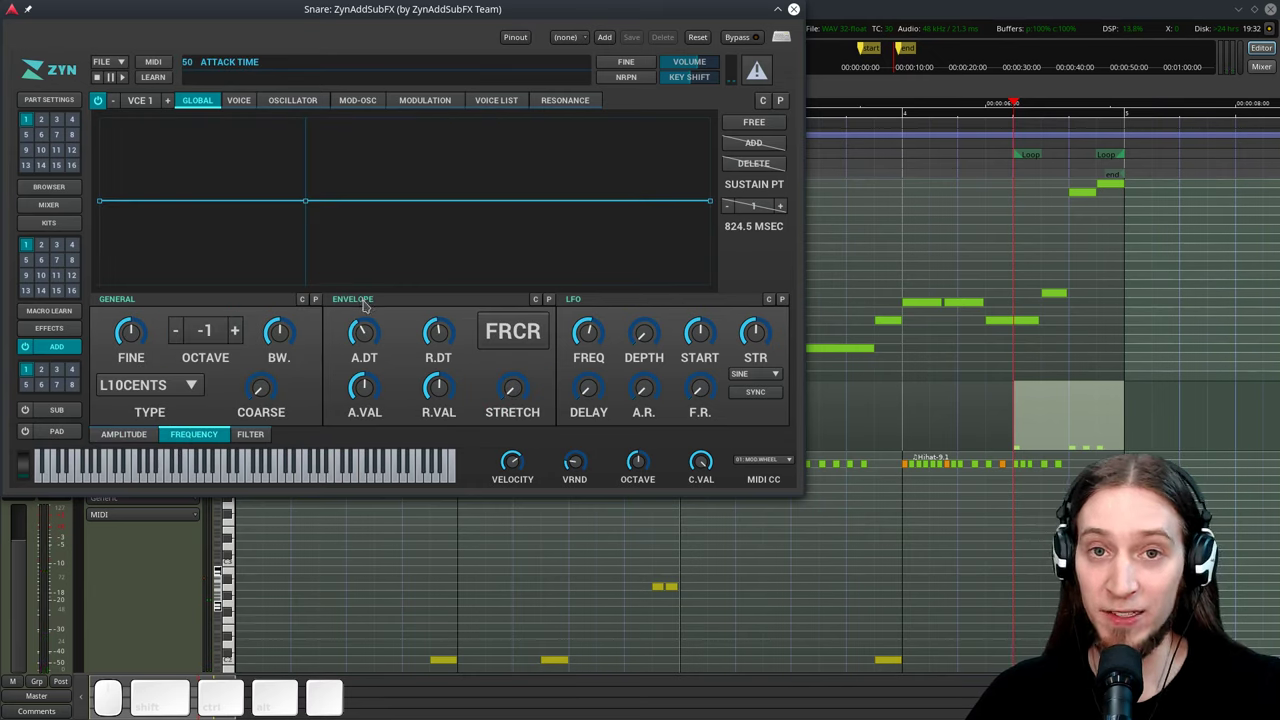
{"action": "left_click", "coordinate": [368, 298]}
{"action": "left_click_drag", "start_coordinate": [363, 381], "coordinate": [365, 328]}
{"action": "left_click_drag", "start_coordinate": [365, 328], "coordinate": [354, 369]}
{"action": "key", "text": "space"}
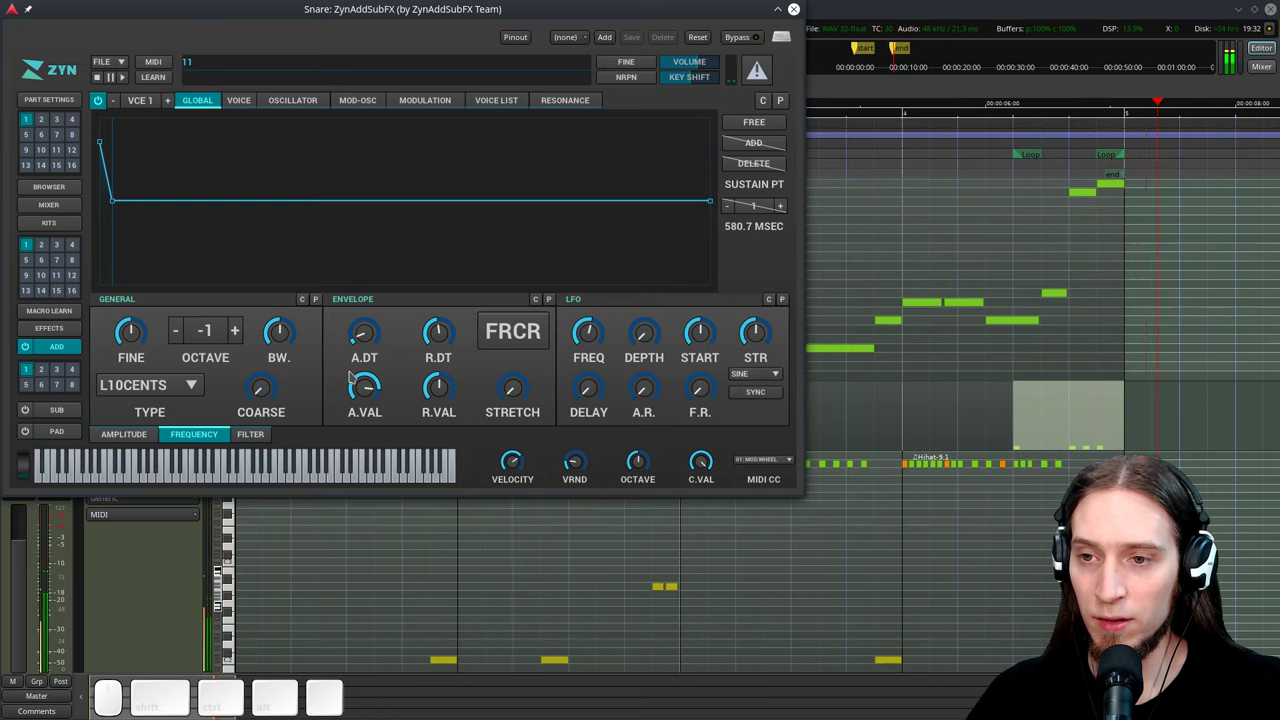
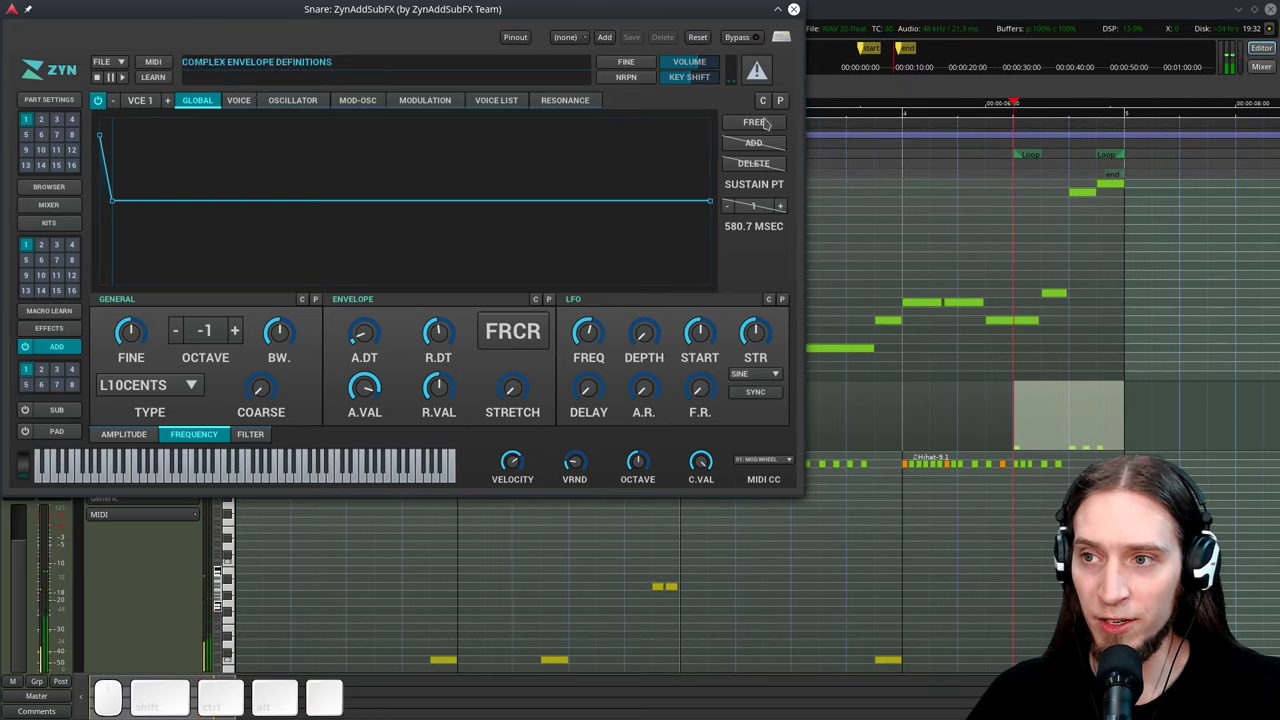
{"action": "left_click_drag", "start_coordinate": [450, 330], "coordinate": [690, 148]}
Switch the frequency envelope to FREE mode and reshape its points into a fast pitch drop
{"action": "left_click", "coordinate": [758, 118]}
{"action": "left_click_drag", "start_coordinate": [103, 133], "coordinate": [256, 139]}
{"action": "left_click", "coordinate": [765, 139]}
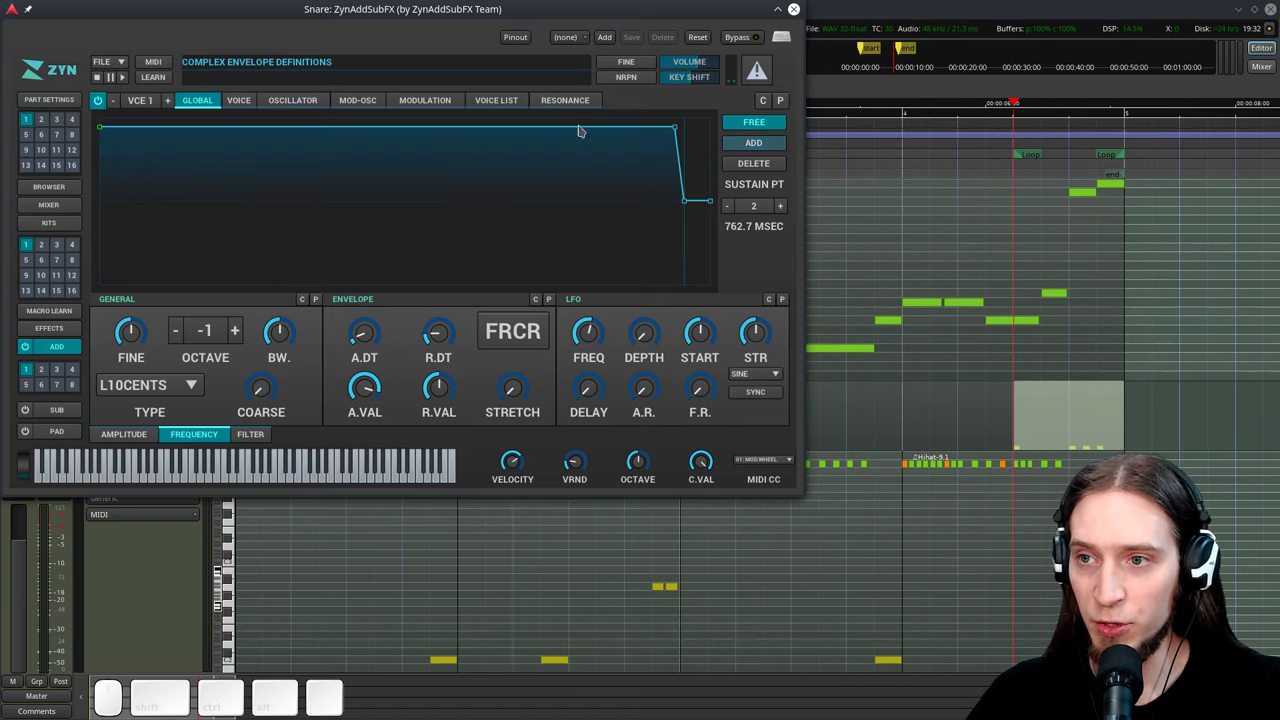
{"action": "left_click_drag", "start_coordinate": [659, 125], "coordinate": [141, 166]}
{"action": "key", "text": "space"}
{"action": "key", "text": "space"}
Fine-tune the pitch-drop curve's points while auditioning until it settles to a steady level
{"action": "left_click_drag", "start_coordinate": [112, 124], "coordinate": [127, 160]}
{"action": "key", "text": "space"}
{"action": "left_click_drag", "start_coordinate": [145, 166], "coordinate": [104, 175]}
{"action": "key", "text": "space"}
{"action": "key", "text": "space"}
{"action": "left_click", "coordinate": [102, 129]}
{"action": "key", "text": "space"}
{"action": "key", "text": "space"}
{"action": "left_click", "coordinate": [134, 174]}
{"action": "key", "text": "space"}
{"action": "key", "text": "space"}
{"action": "left_click", "coordinate": [114, 173]}
{"action": "key", "text": "space"}
{"action": "key", "text": "space"}
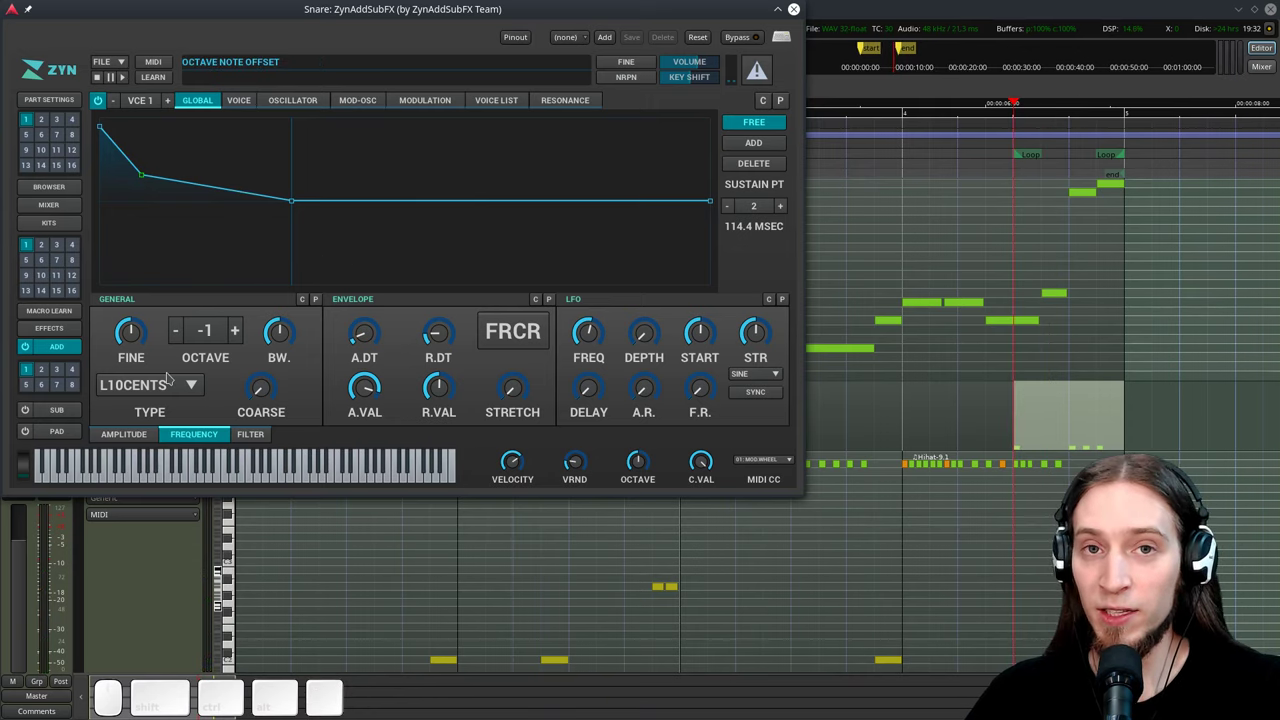
Enable the first voice's own amplitude envelope and shorten its decay to about 180 ms
{"action": "left_click", "coordinate": [243, 98]}
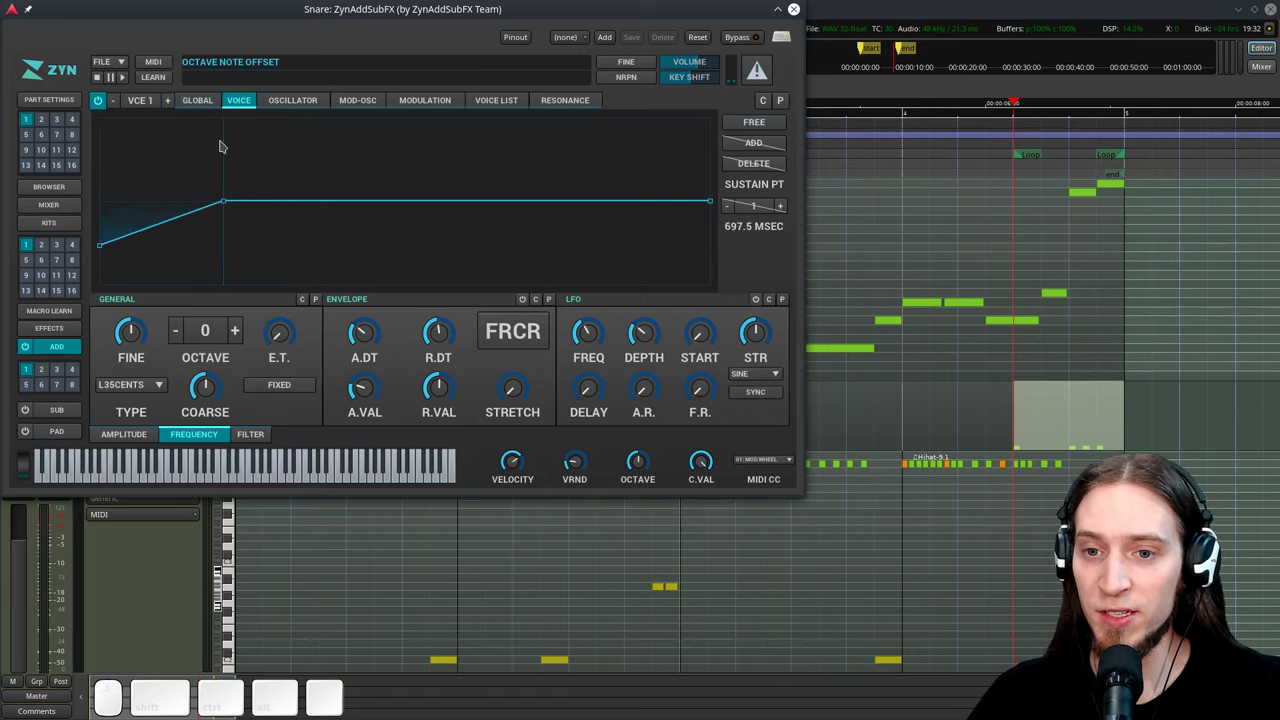
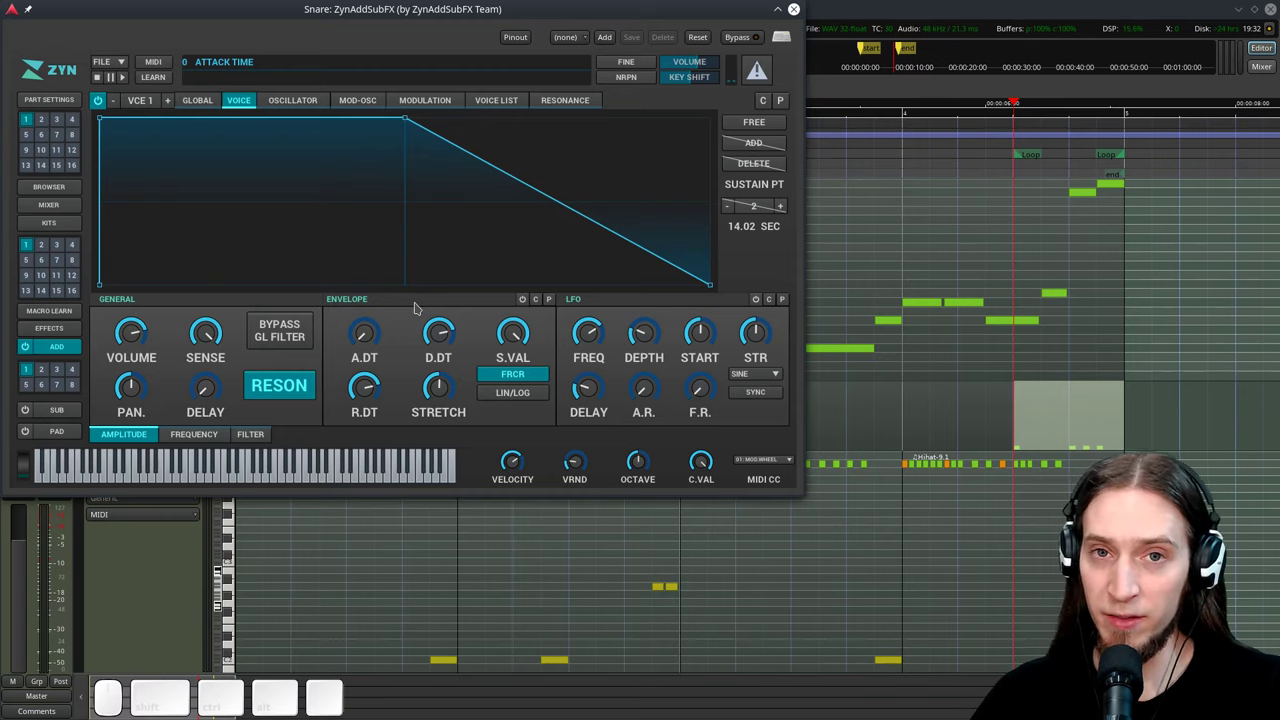
{"action": "left_click", "coordinate": [210, 97]}
{"action": "left_click", "coordinate": [478, 303]}
{"action": "left_click", "coordinate": [240, 97]}
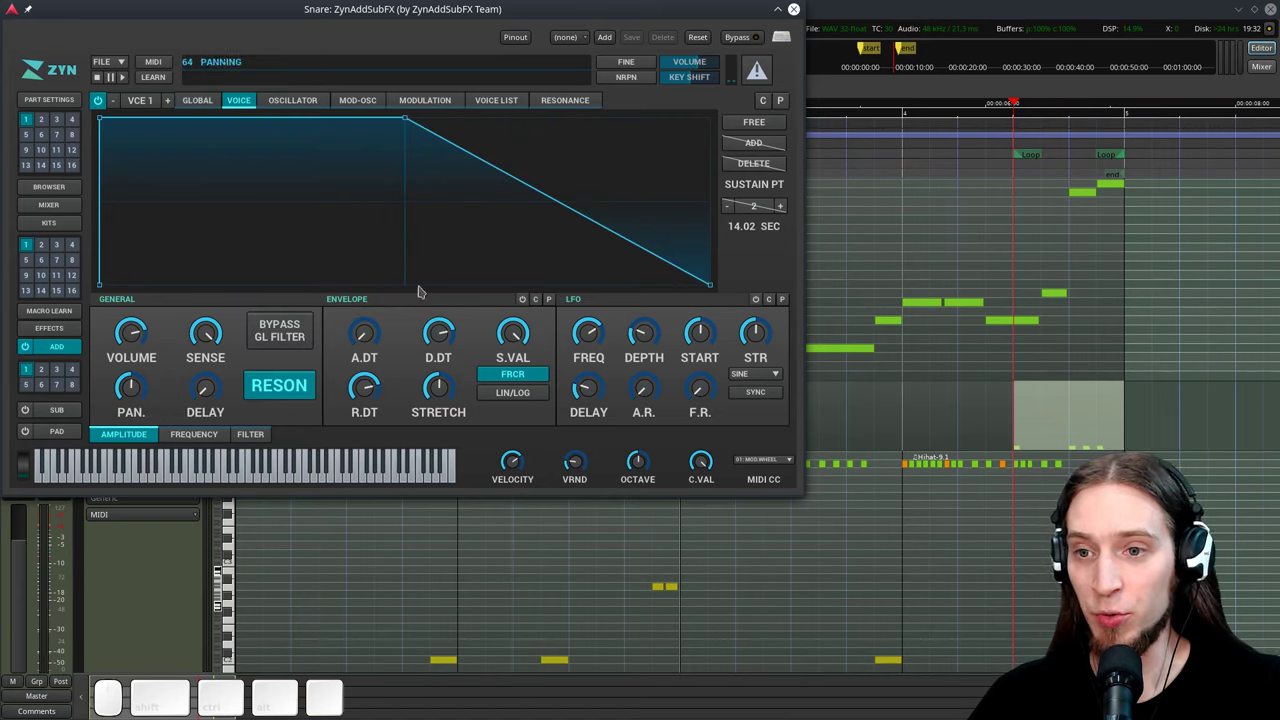
{"action": "left_click", "coordinate": [422, 306]}
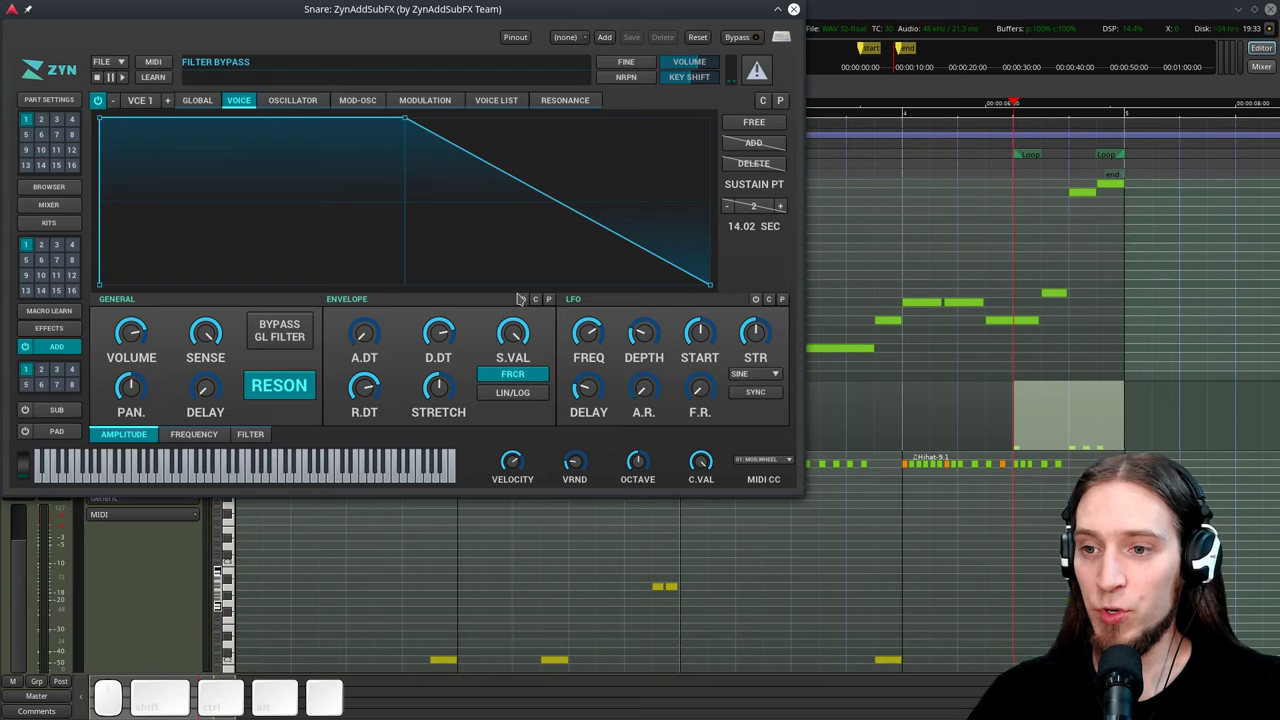
{"action": "left_click", "coordinate": [527, 295]}
{"action": "left_click", "coordinate": [517, 331]}
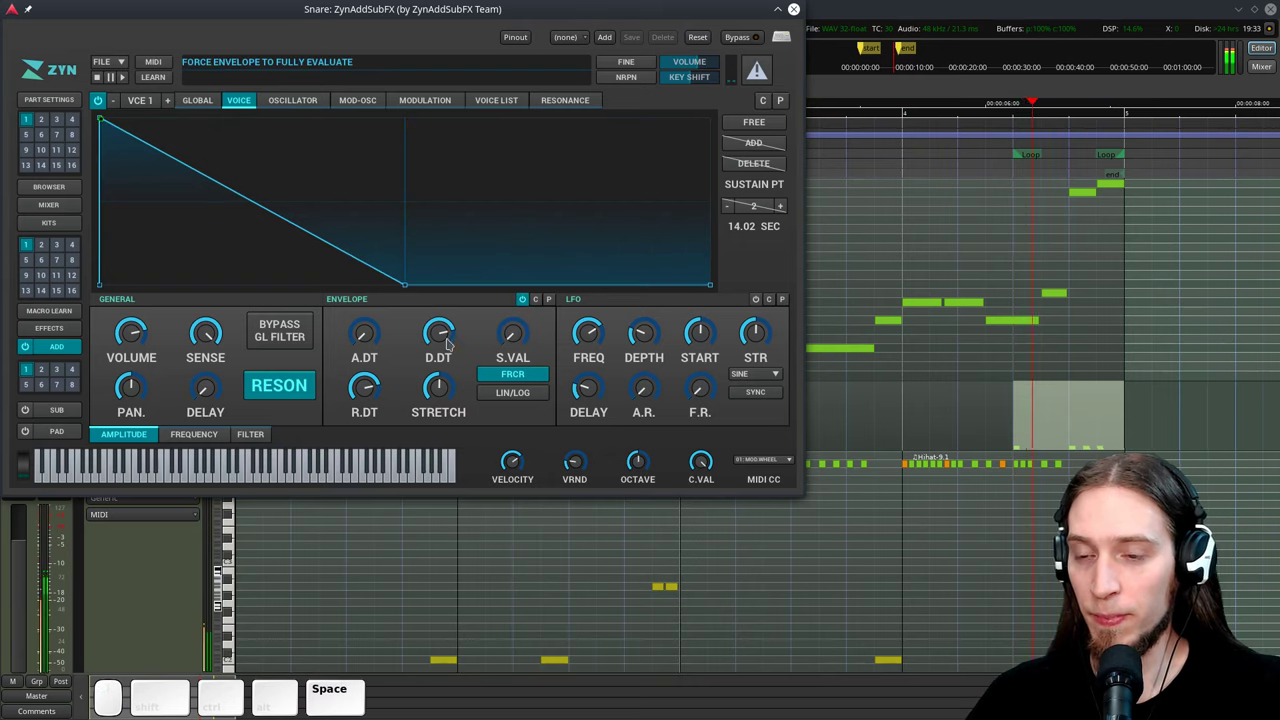
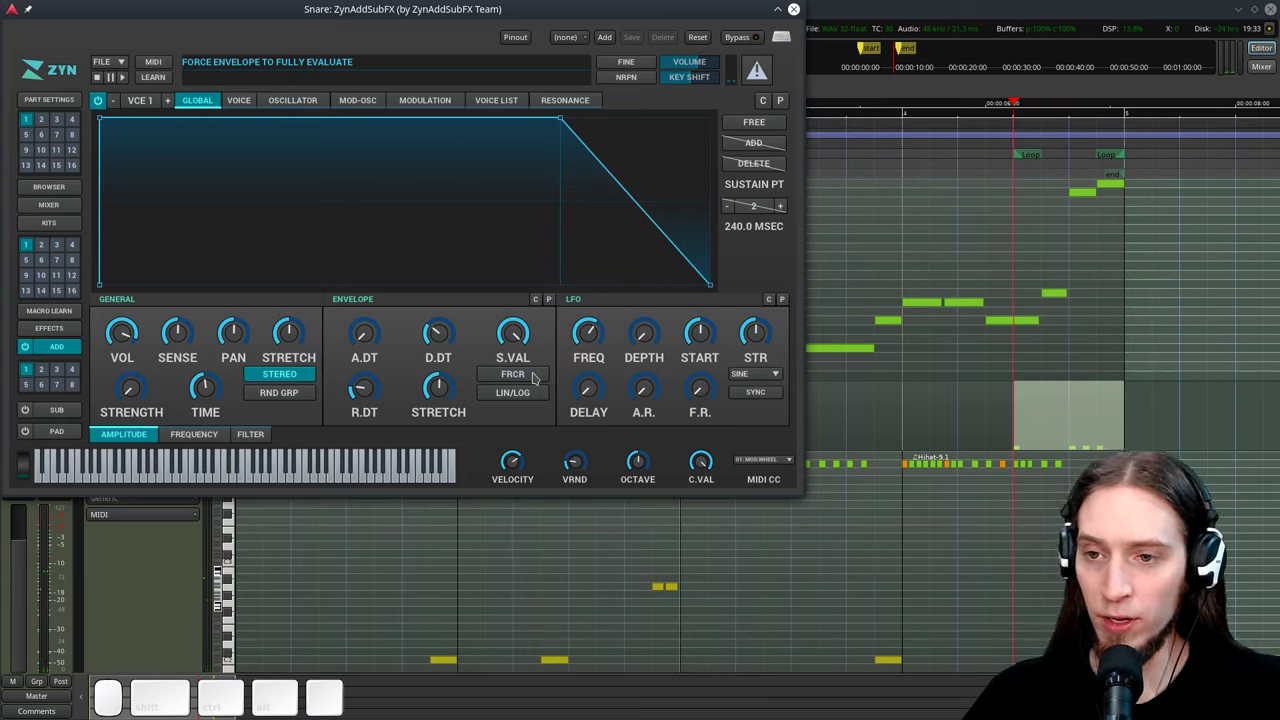
Raise the voice's Volume to -6.76 dB, auditioning the result
{"action": "key", "text": "space"}
{"action": "key", "text": "space"}
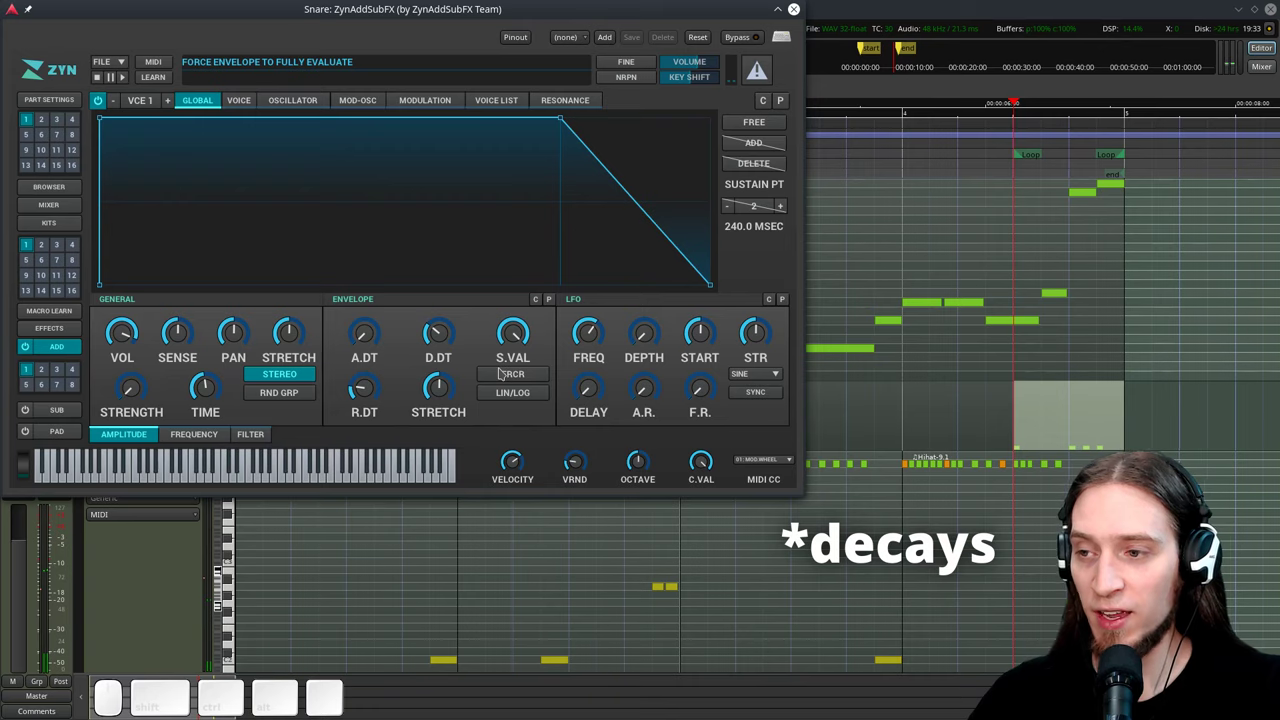
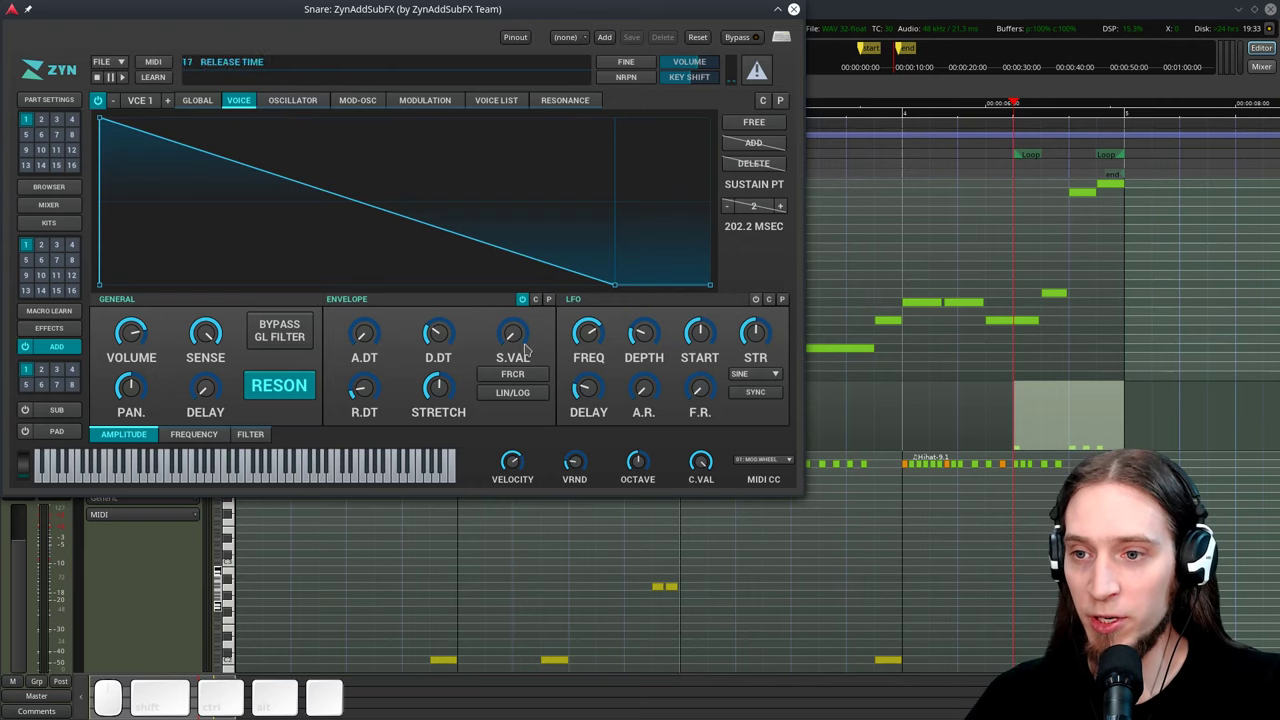
{"action": "left_click", "coordinate": [450, 339]}
{"action": "key", "text": "space"}
{"action": "key", "text": "space"}
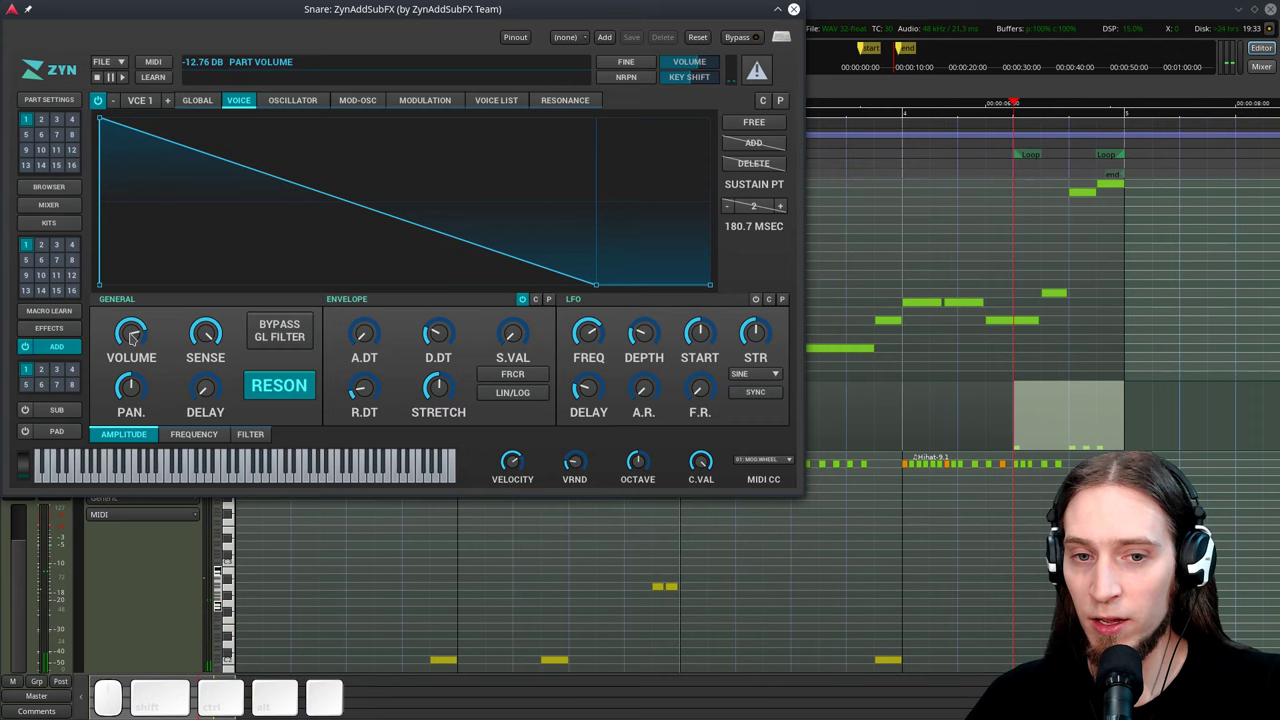
{"action": "key", "text": "space"}
Switch to VCE 2, turn the second voice on and bring up its modulation settings
{"action": "left_click", "coordinate": [134, 330]}
{"action": "key", "text": "space"}
{"action": "key", "text": "space"}
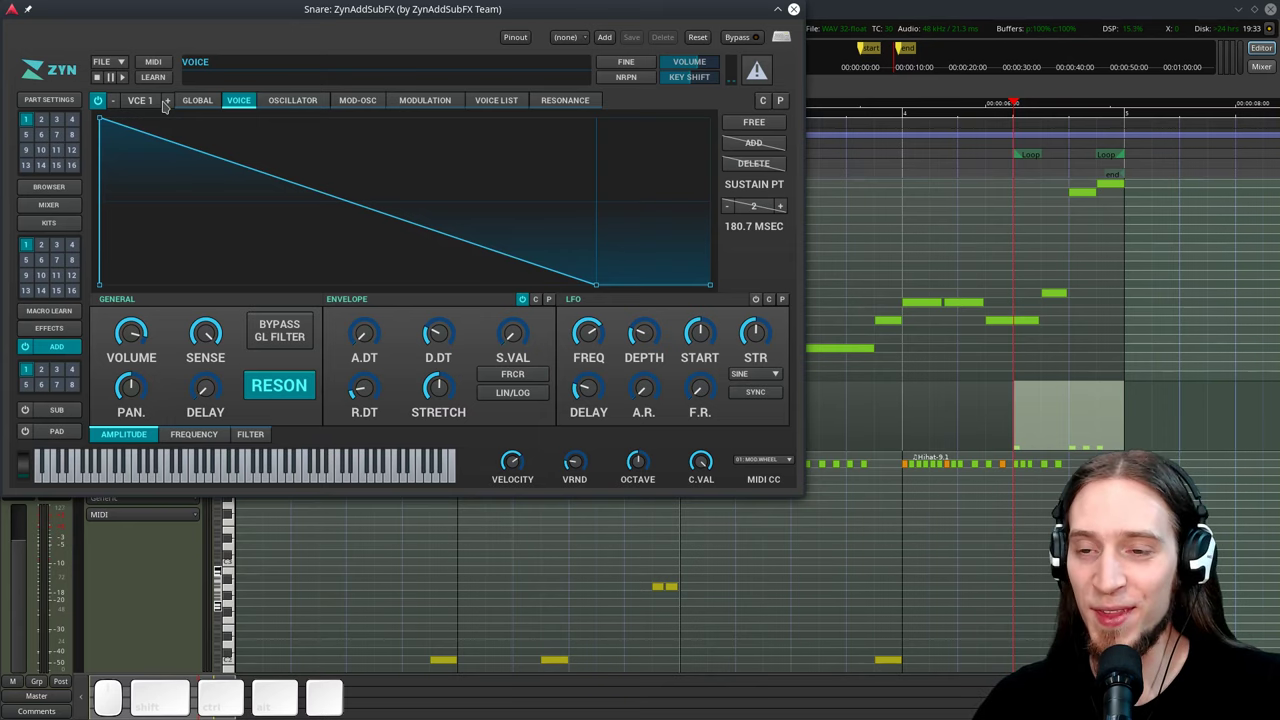
{"action": "left_click", "coordinate": [174, 98]}
{"action": "left_click", "coordinate": [105, 100]}
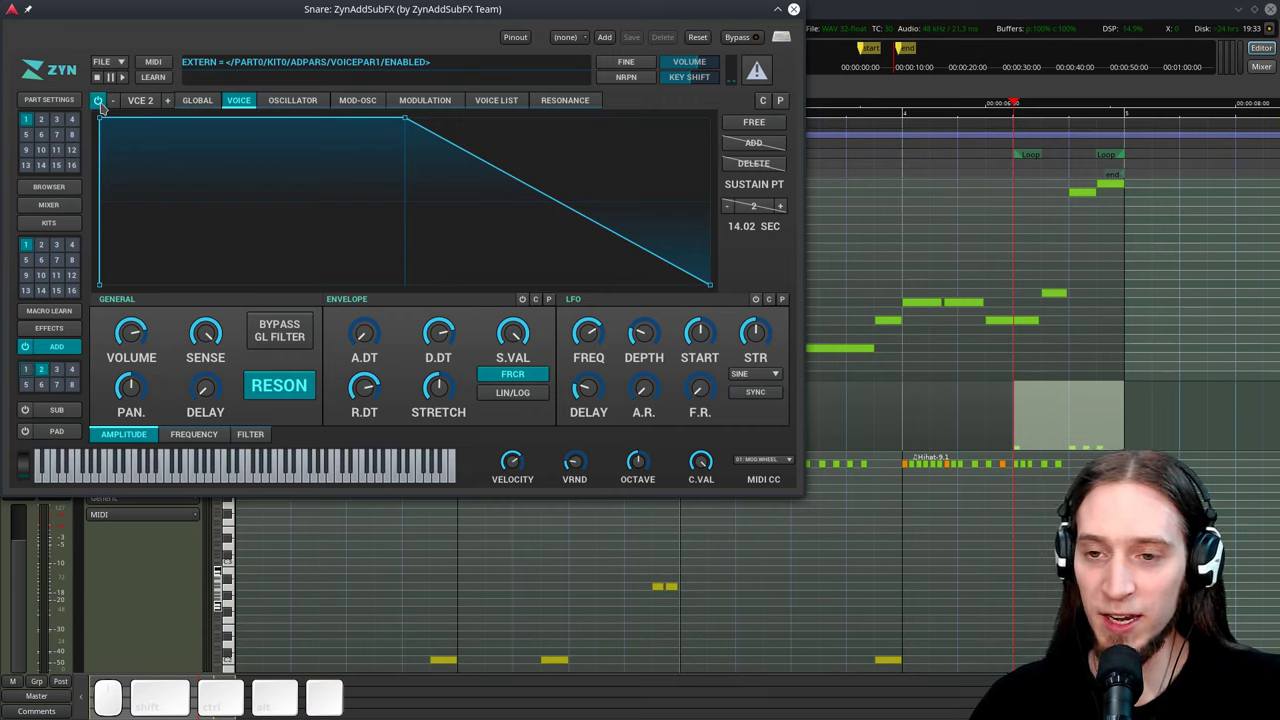
{"action": "left_click", "coordinate": [128, 327]}
{"action": "key", "text": "space"}
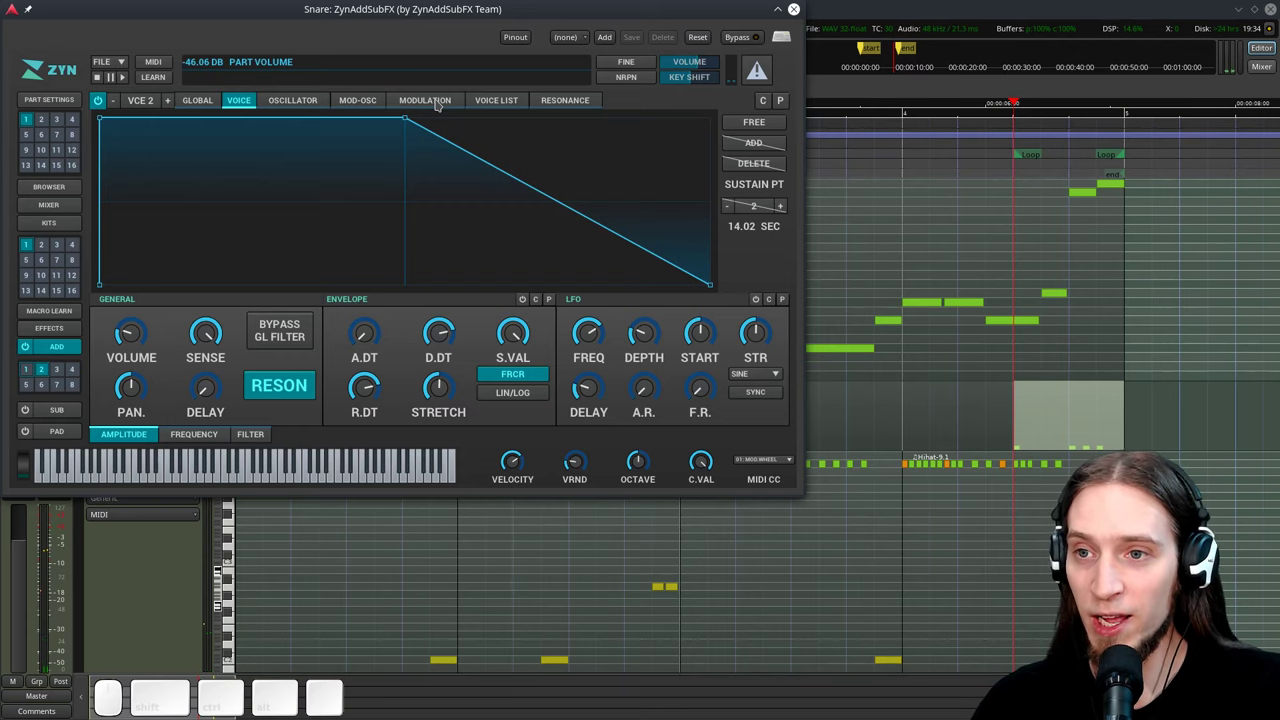
{"action": "left_click", "coordinate": [440, 97]}
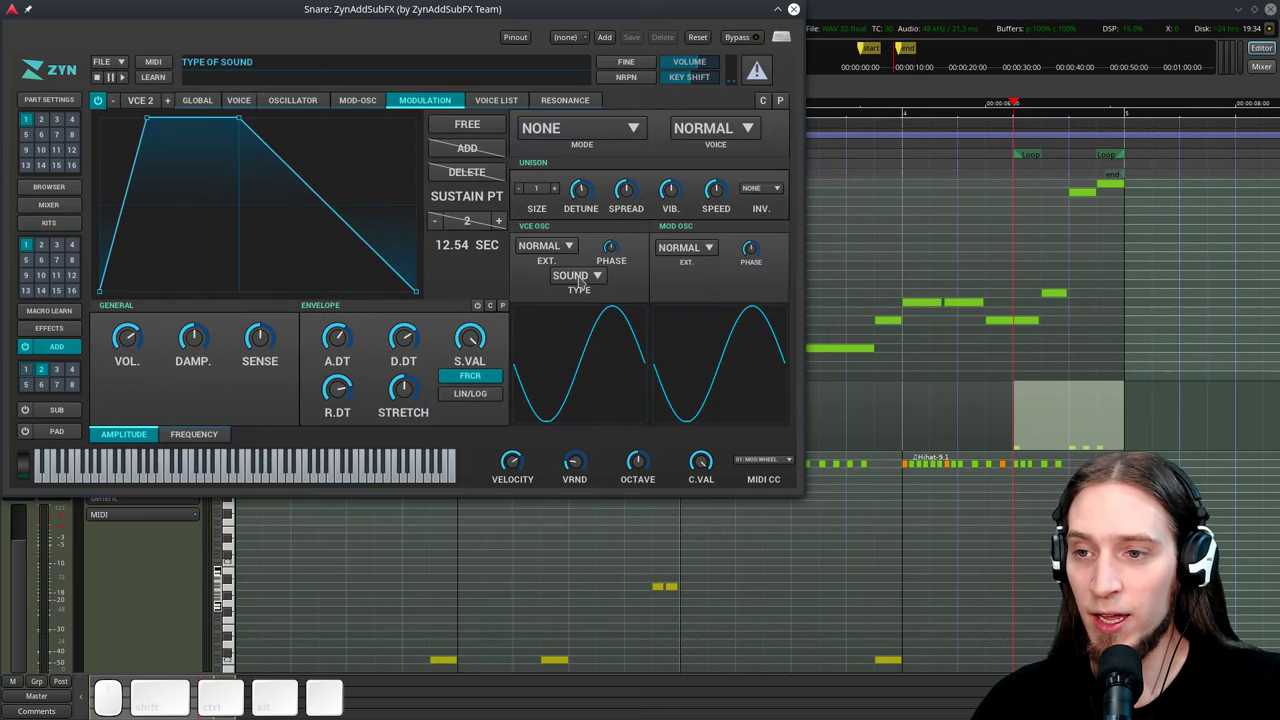
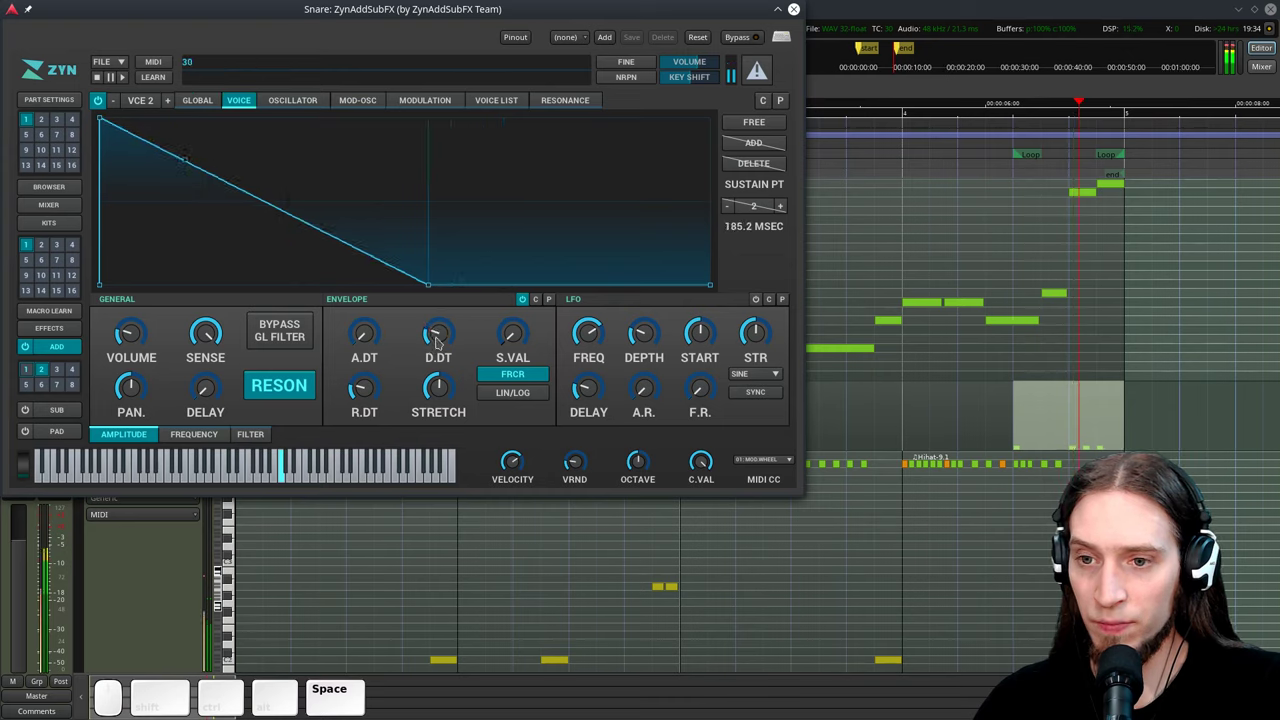
Tune the noise voice's D.dt and R.dt to a short decay of about 281 ms while auditioning
{"action": "key", "text": "space"}
{"action": "left_click", "coordinate": [125, 334]}
{"action": "key", "text": "space"}
{"action": "key", "text": "space"}
{"action": "left_click", "coordinate": [450, 334]}
{"action": "key", "text": "space"}
{"action": "key", "text": "space"}
{"action": "left_click", "coordinate": [448, 329]}
{"action": "left_click", "coordinate": [527, 372]}
{"action": "key", "text": "space"}
{"action": "key", "text": "space"}
{"action": "left_click", "coordinate": [441, 328]}
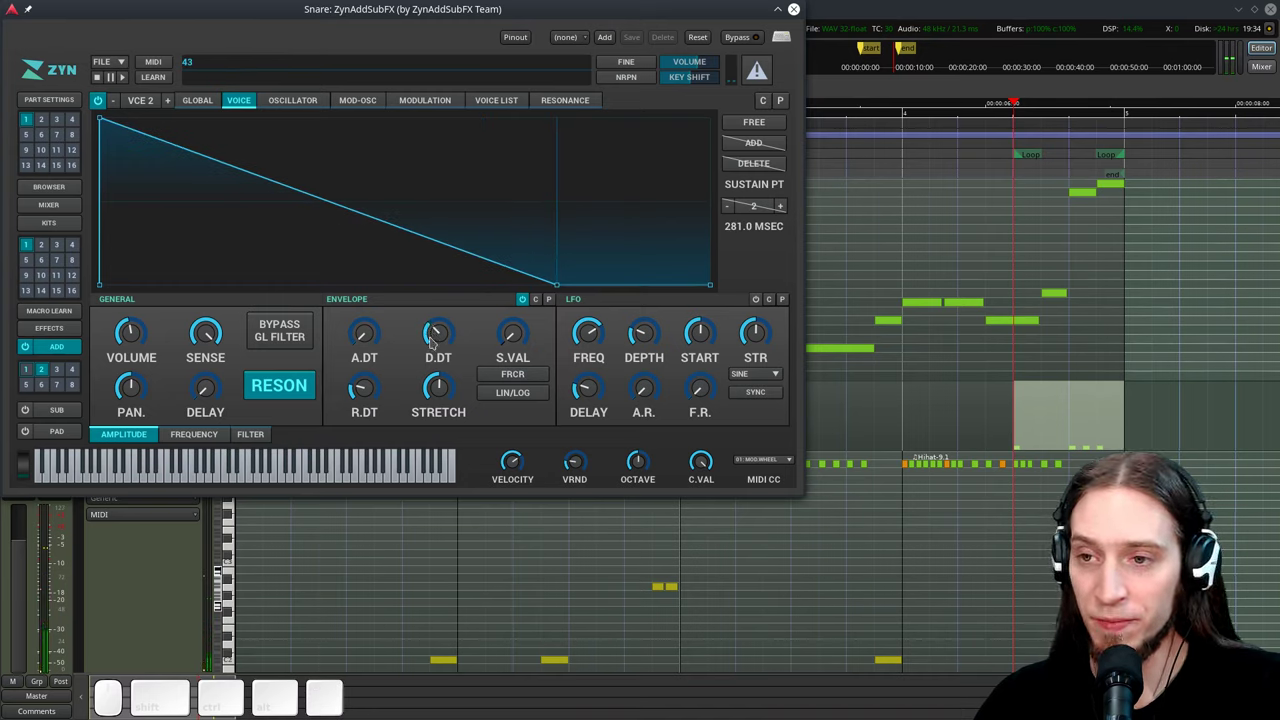
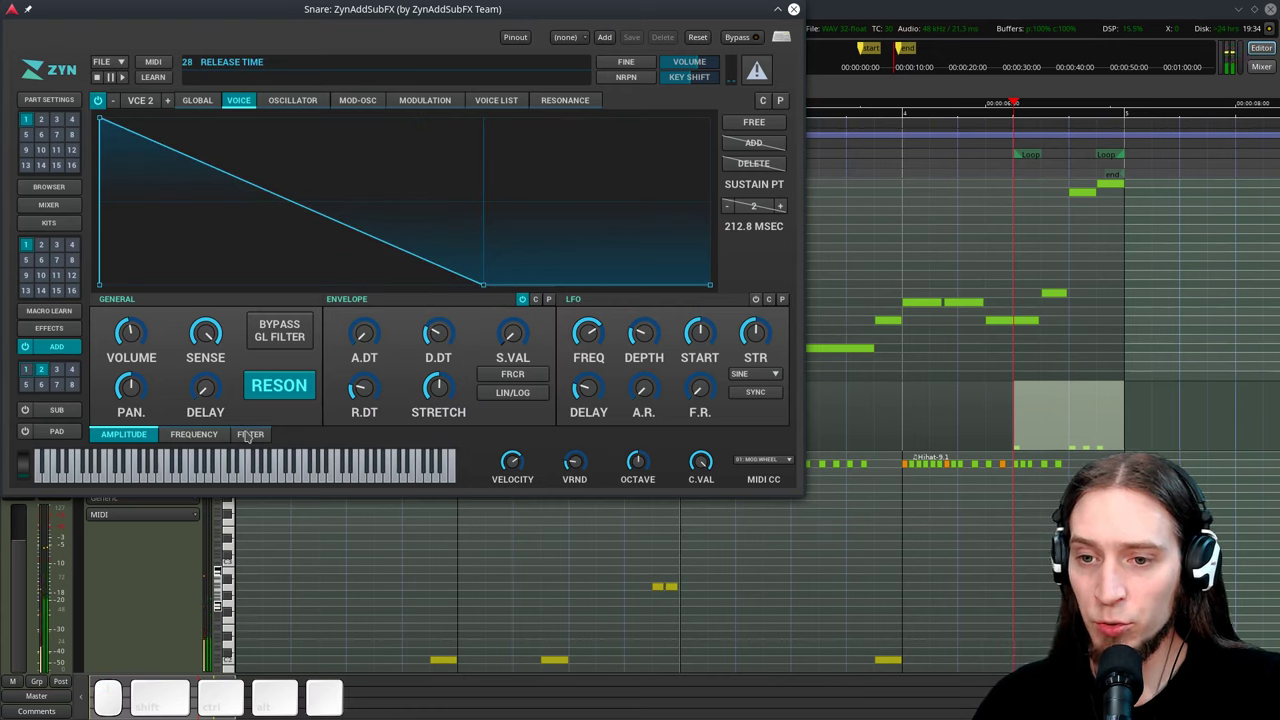
Enable the noise voice's filter as a two-stage band-pass and set its initial cutoff
{"action": "left_click", "coordinate": [254, 428]}
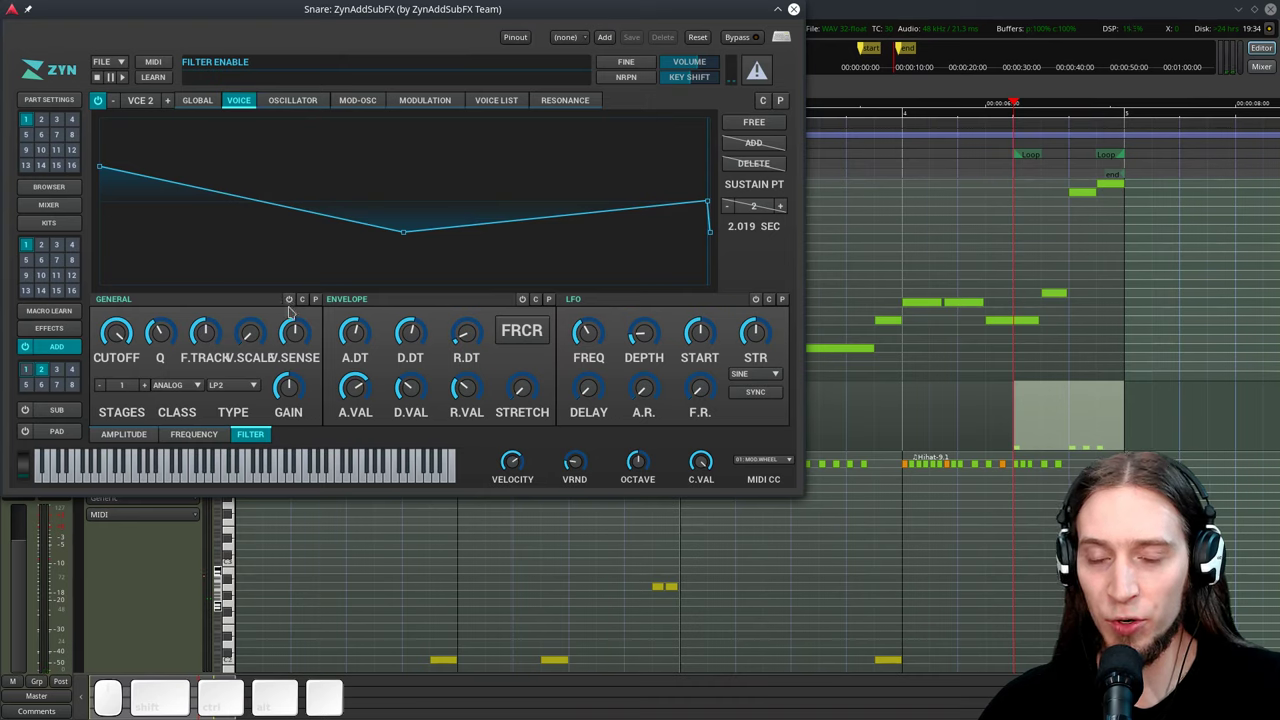
{"action": "left_click", "coordinate": [293, 299]}
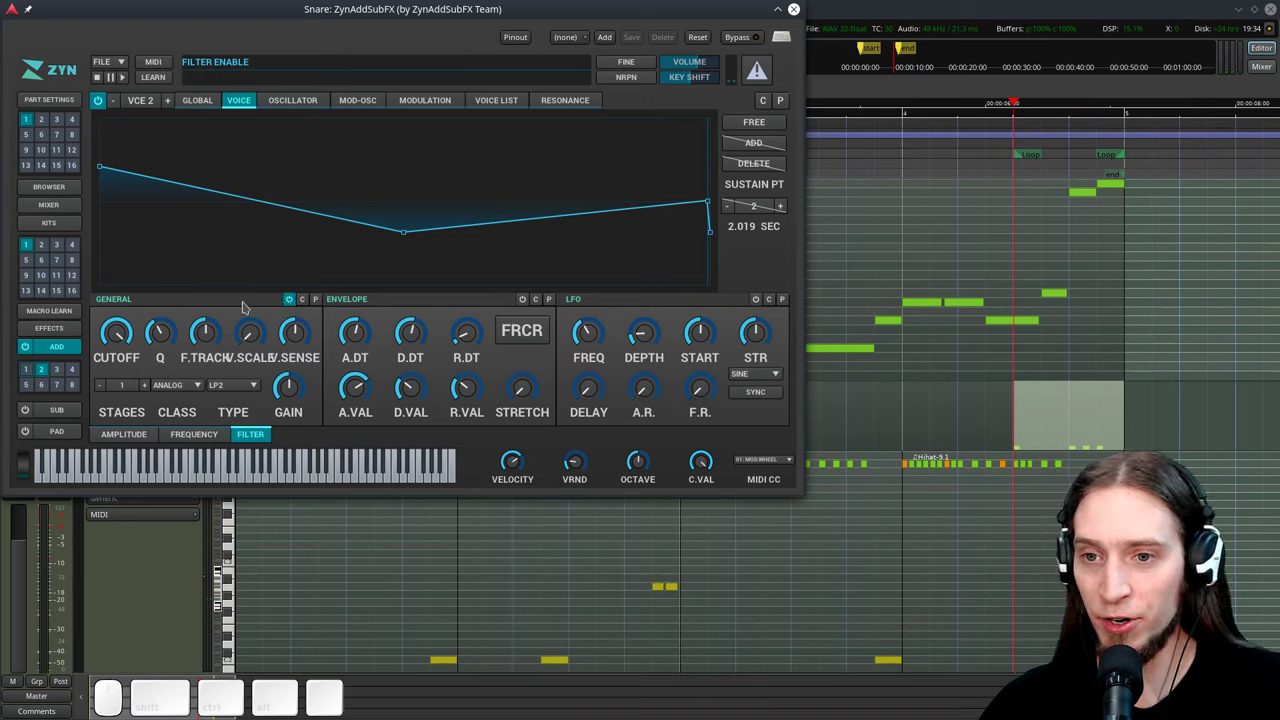
{"action": "left_click", "coordinate": [247, 300]}
{"action": "left_click", "coordinate": [236, 386]}
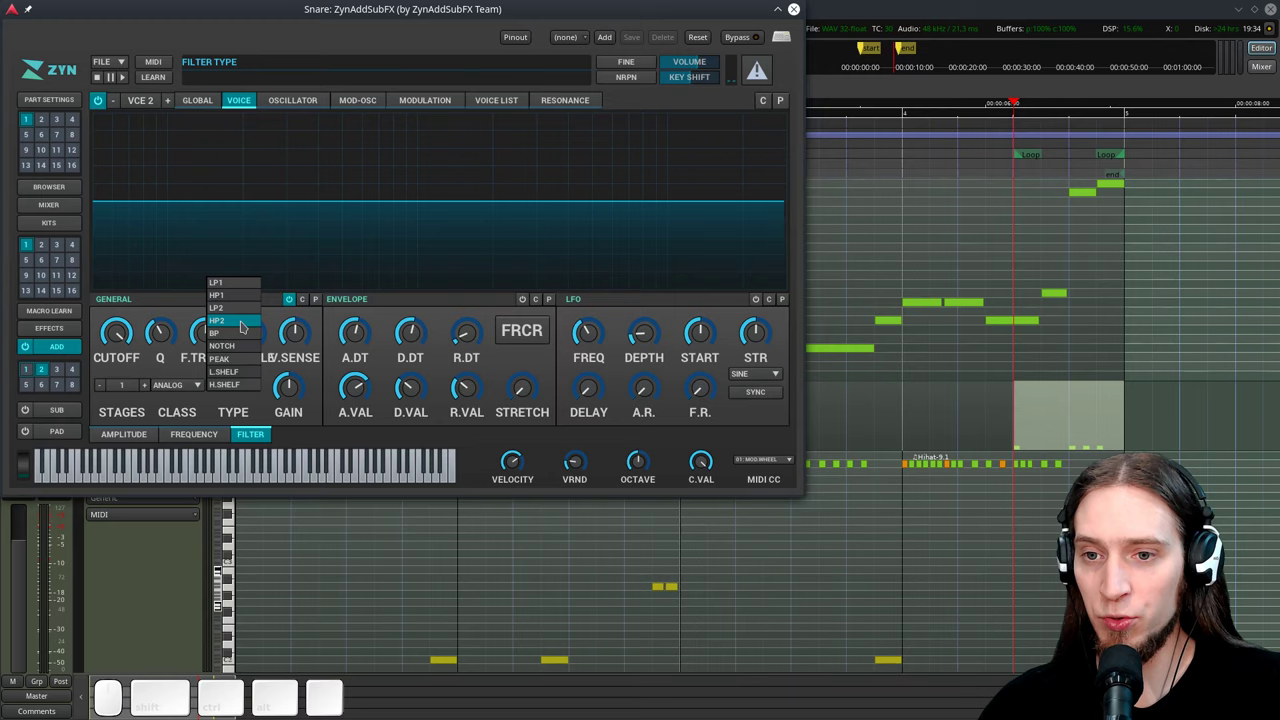
{"action": "left_click", "coordinate": [238, 327]}
{"action": "left_click", "coordinate": [230, 294]}
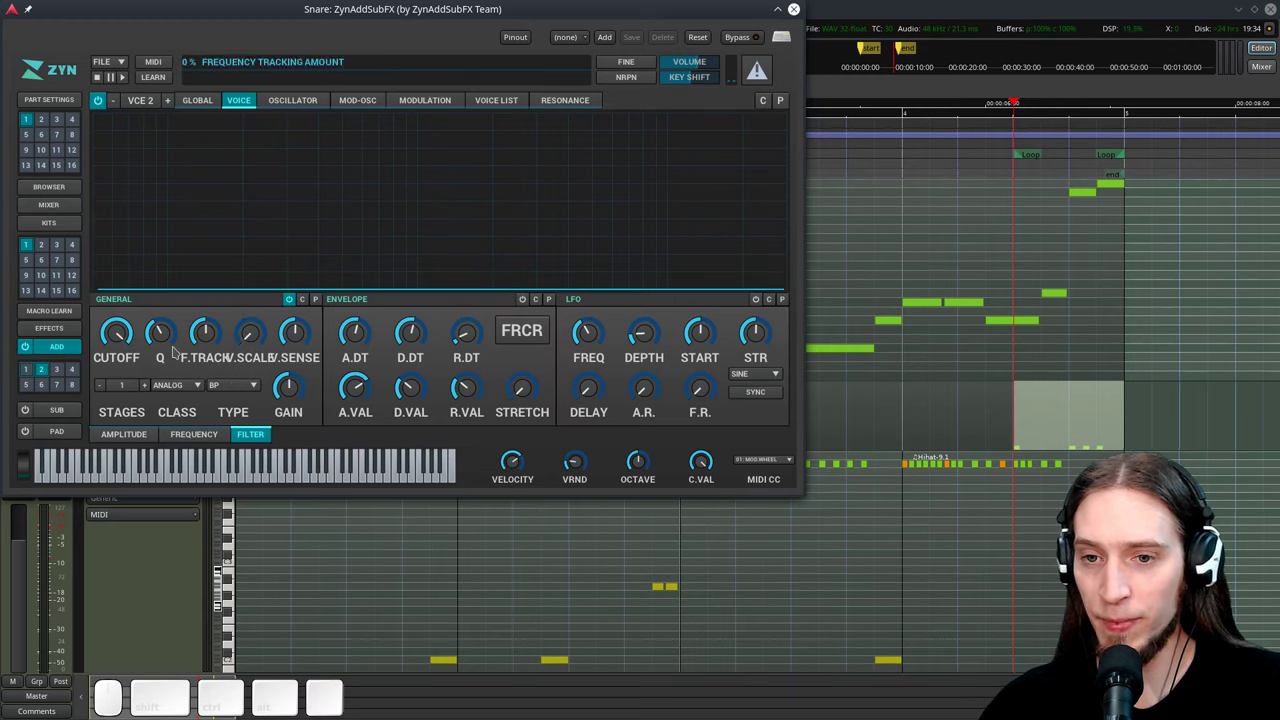
{"action": "left_click_drag", "start_coordinate": [120, 333], "coordinate": [127, 405]}
Tune the band-pass cutoff to about 1.77 kHz and Q to 0.86 while auditioning
{"action": "key", "text": "space"}
{"action": "left_click", "coordinate": [118, 330]}
{"action": "key", "text": "space"}
{"action": "left_click", "coordinate": [149, 382]}
{"action": "key", "text": "space"}
{"action": "key", "text": "space"}
{"action": "left_click", "coordinate": [162, 336]}
{"action": "key", "text": "space"}
{"action": "key", "text": "space"}
{"action": "left_click", "coordinate": [126, 332]}
{"action": "left_click", "coordinate": [125, 330]}
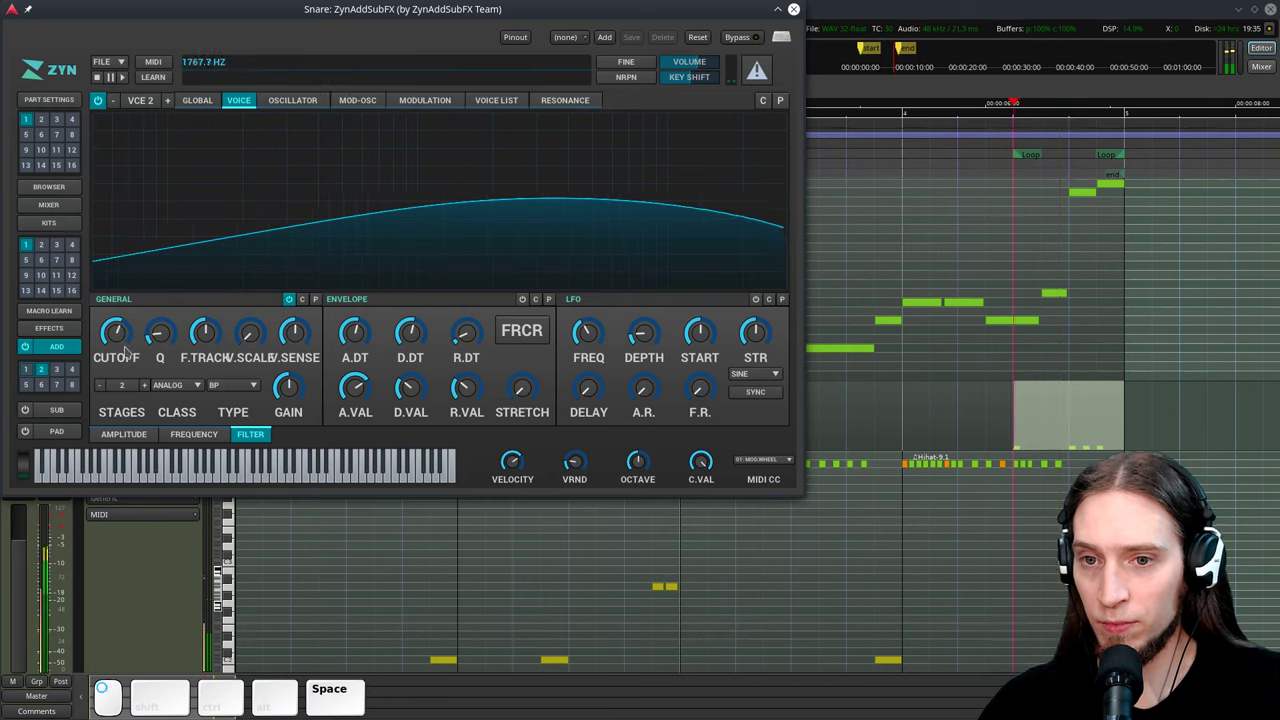
{"action": "key", "text": "space"}
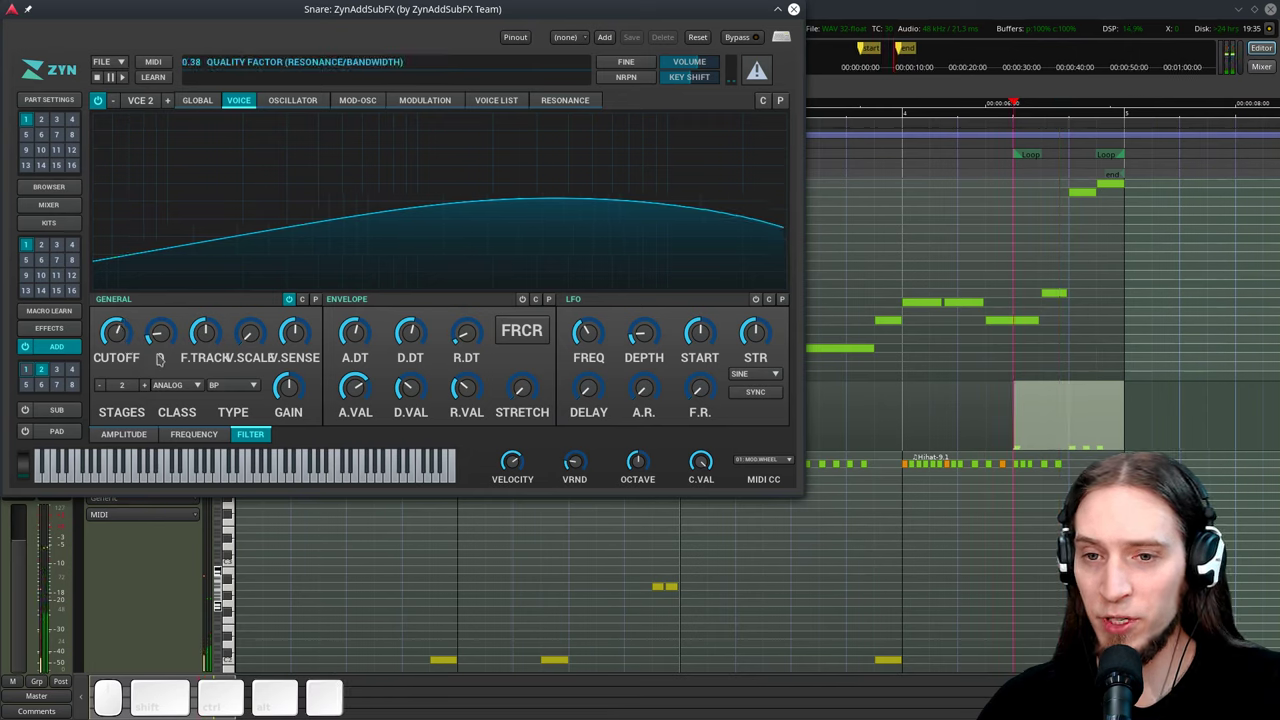
{"action": "left_click", "coordinate": [162, 339]}
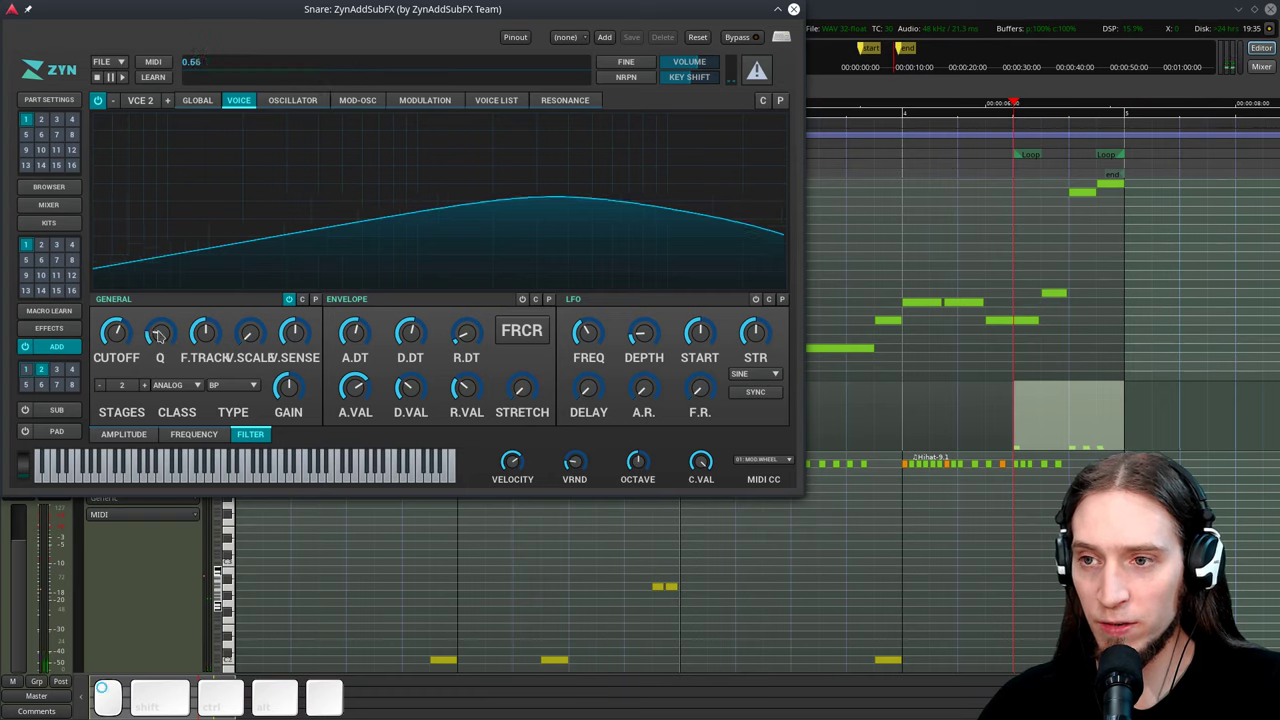
{"action": "key", "text": "space"}
{"action": "key", "text": "space"}
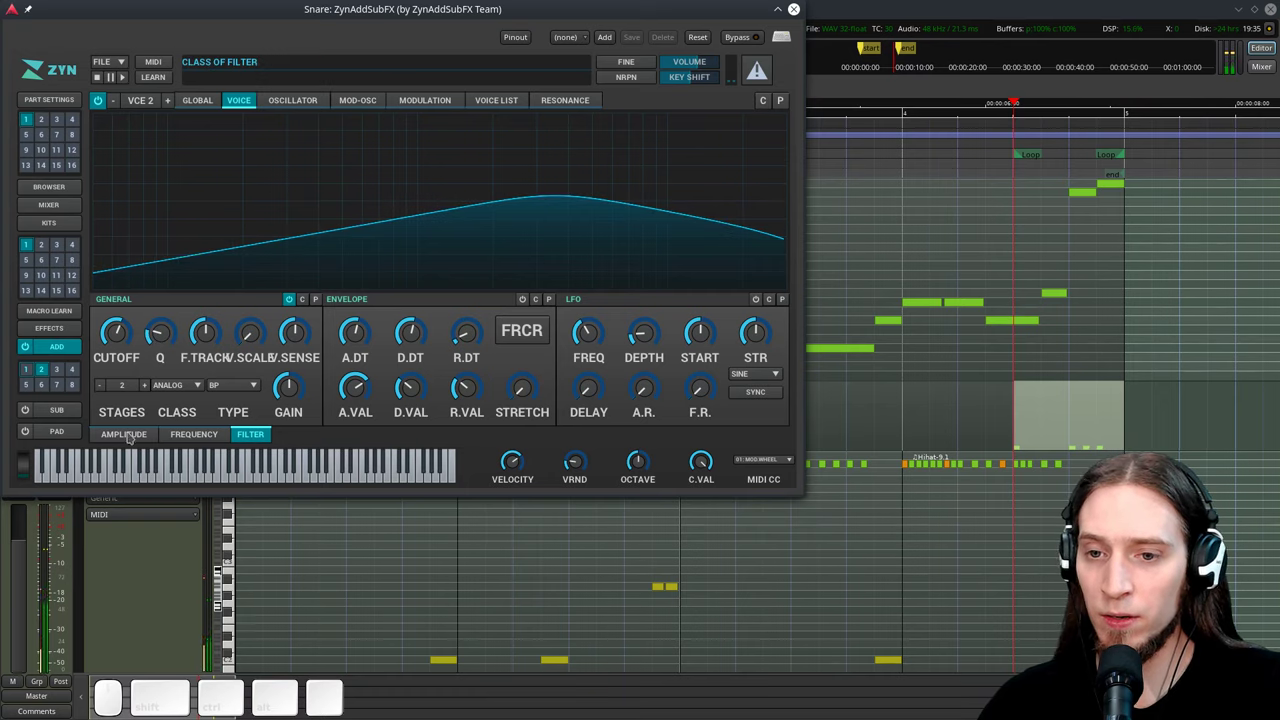
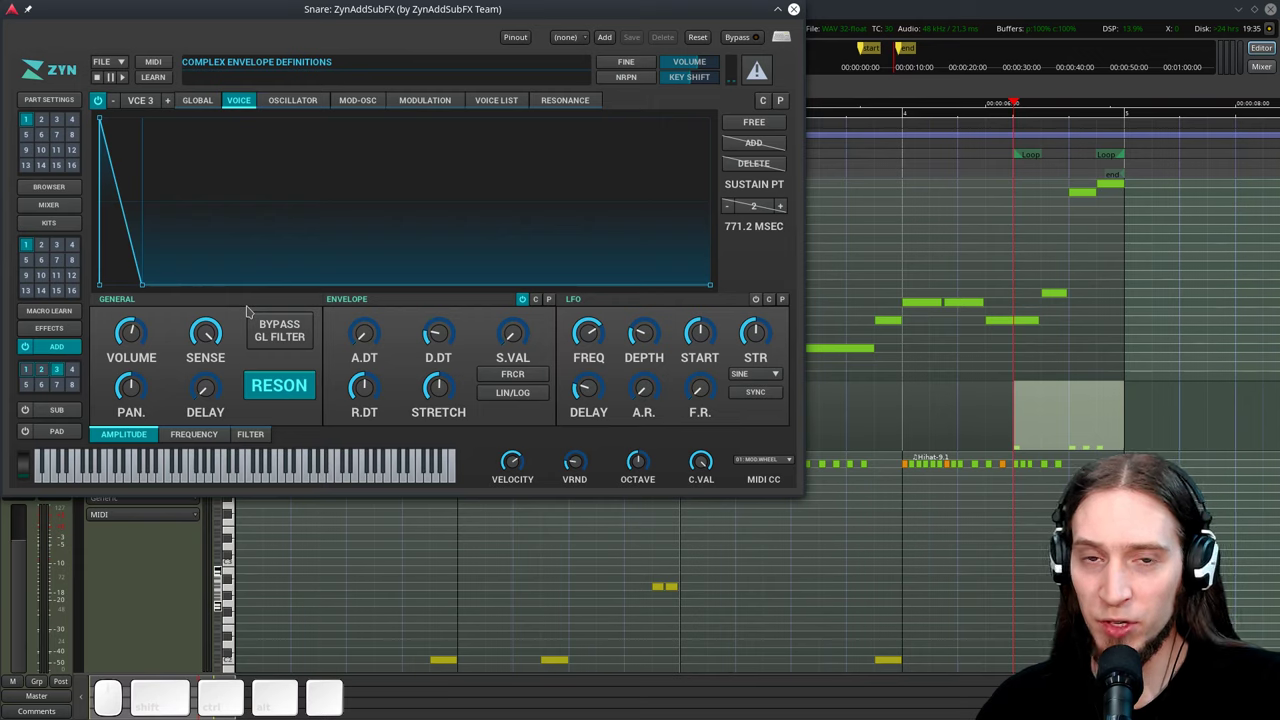
Paste the noise voice's two-stage 1767.7 Hz band-pass filter onto VCE 3's filter
{"action": "key", "text": "space"}
{"action": "left_click", "coordinate": [258, 430]}
{"action": "left_click", "coordinate": [244, 298]}
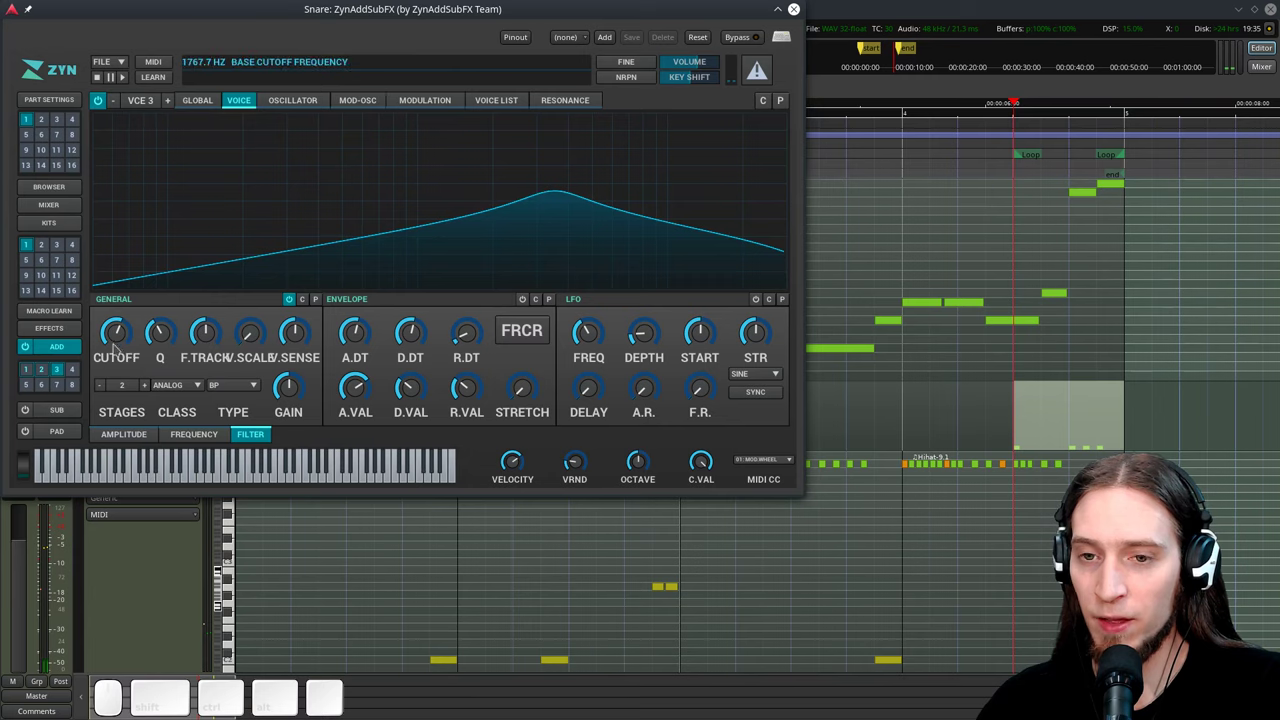
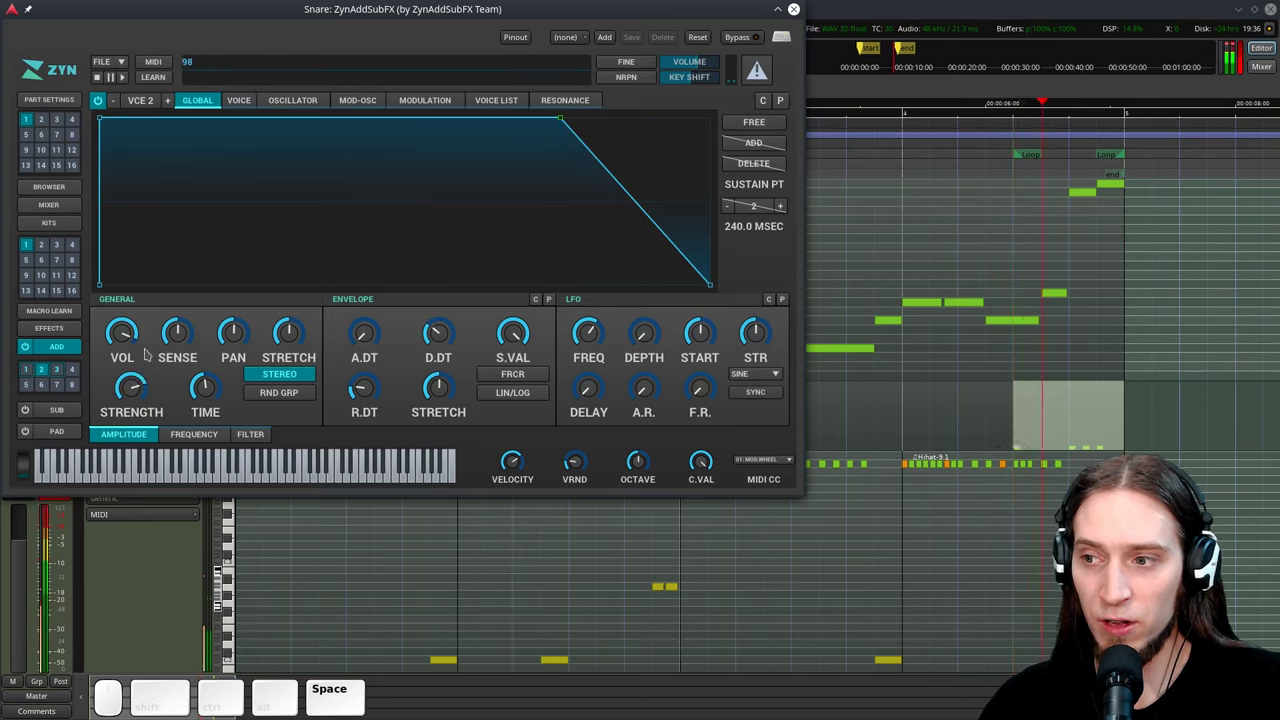
Audition the snare with punch strength raised to 98
{"action": "key", "text": "space"}
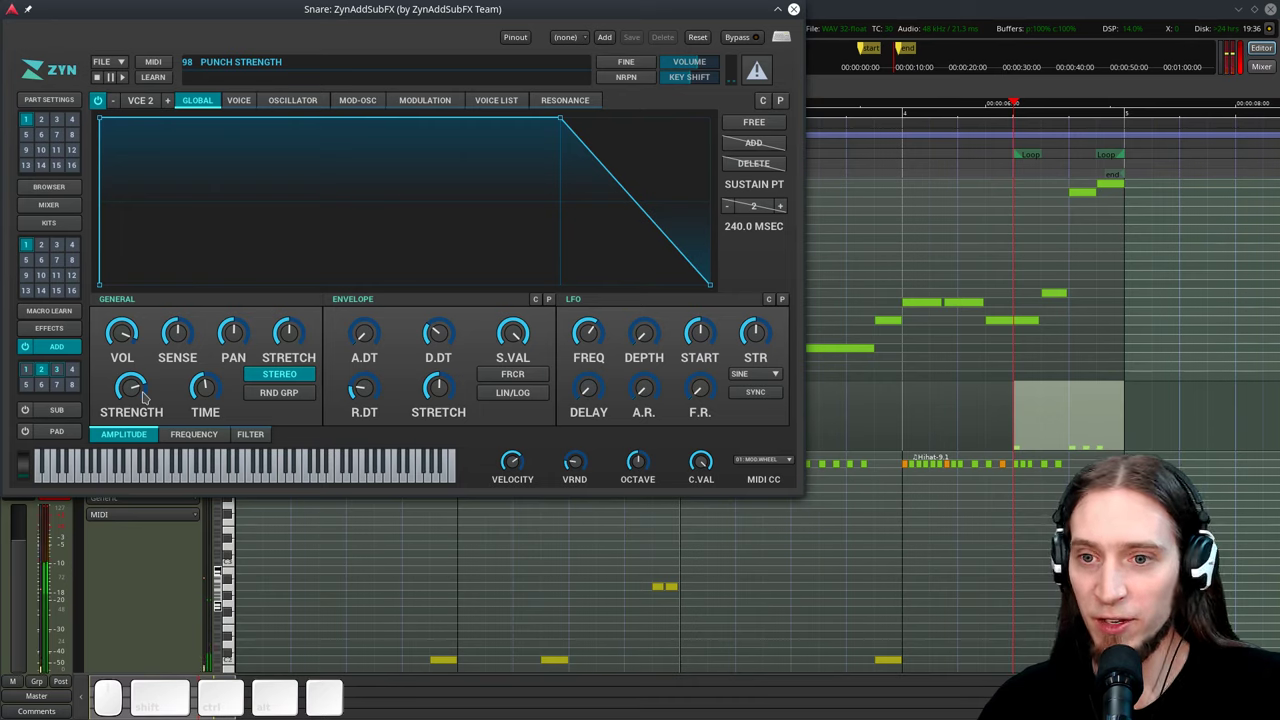
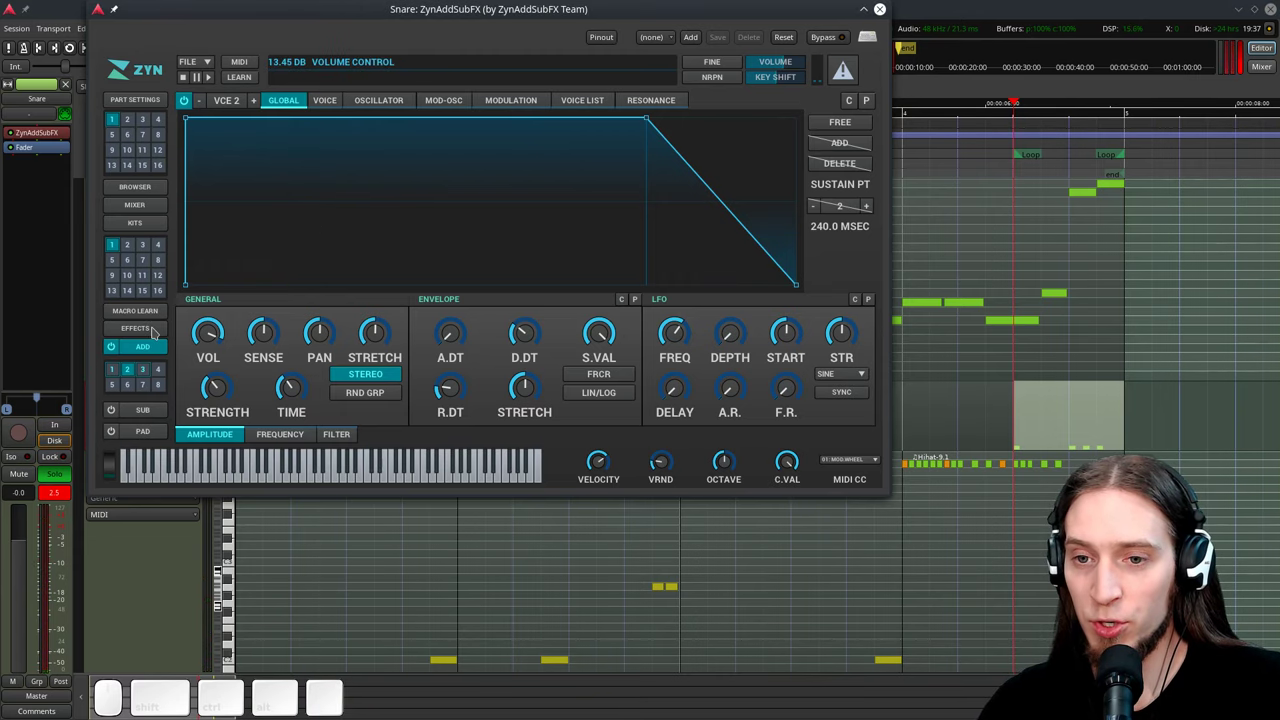
Put a Distortion effect in the part's first insertion slot and audition it
{"action": "left_click", "coordinate": [156, 325]}
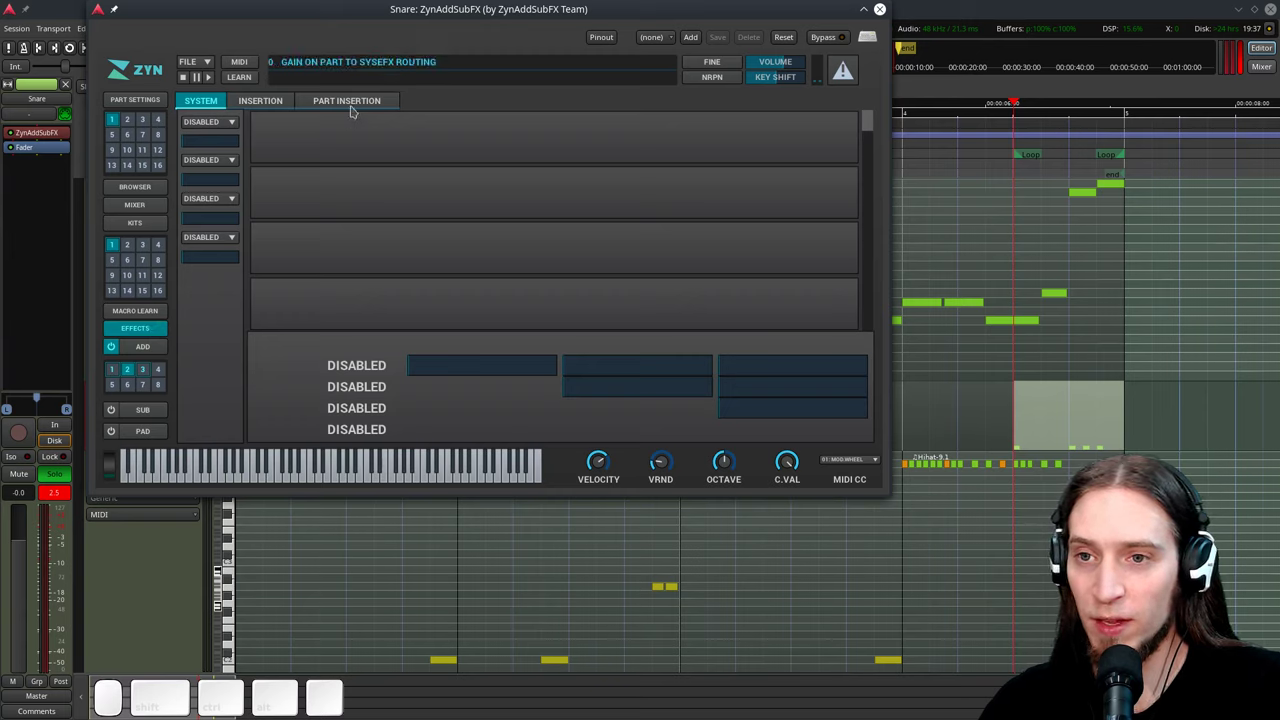
{"action": "left_click", "coordinate": [358, 98]}
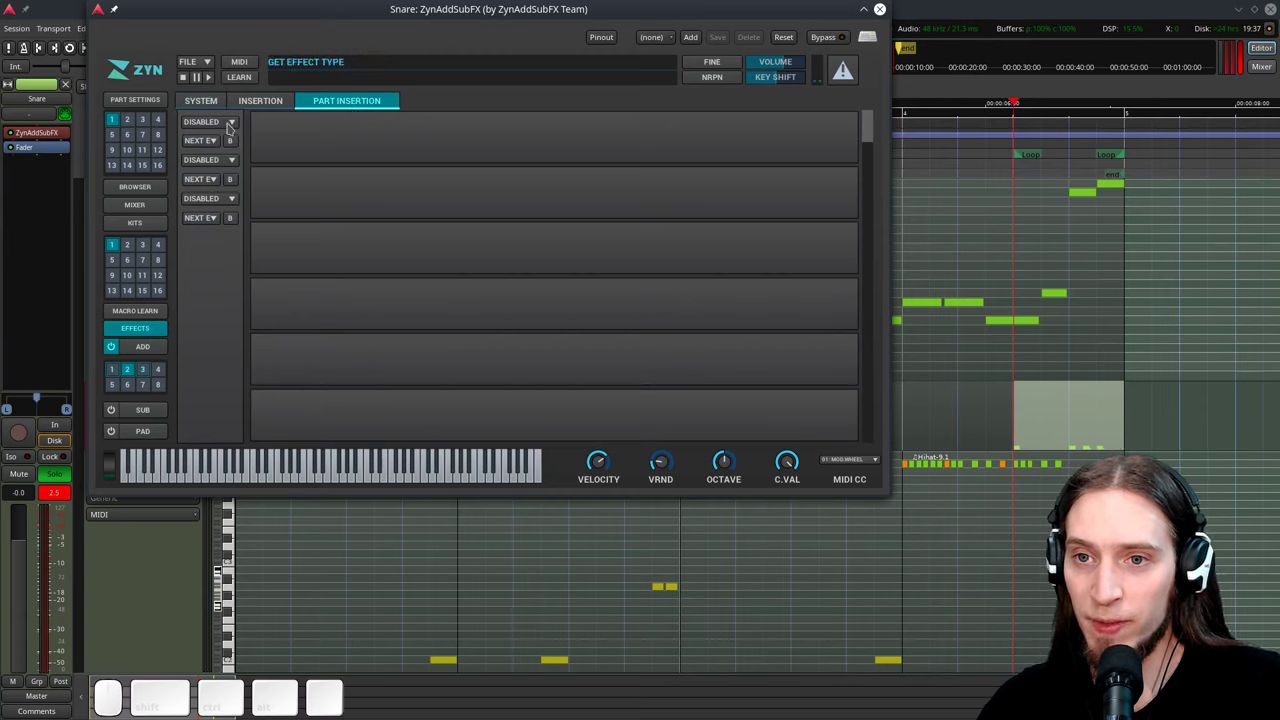
{"action": "left_click", "coordinate": [232, 121]}
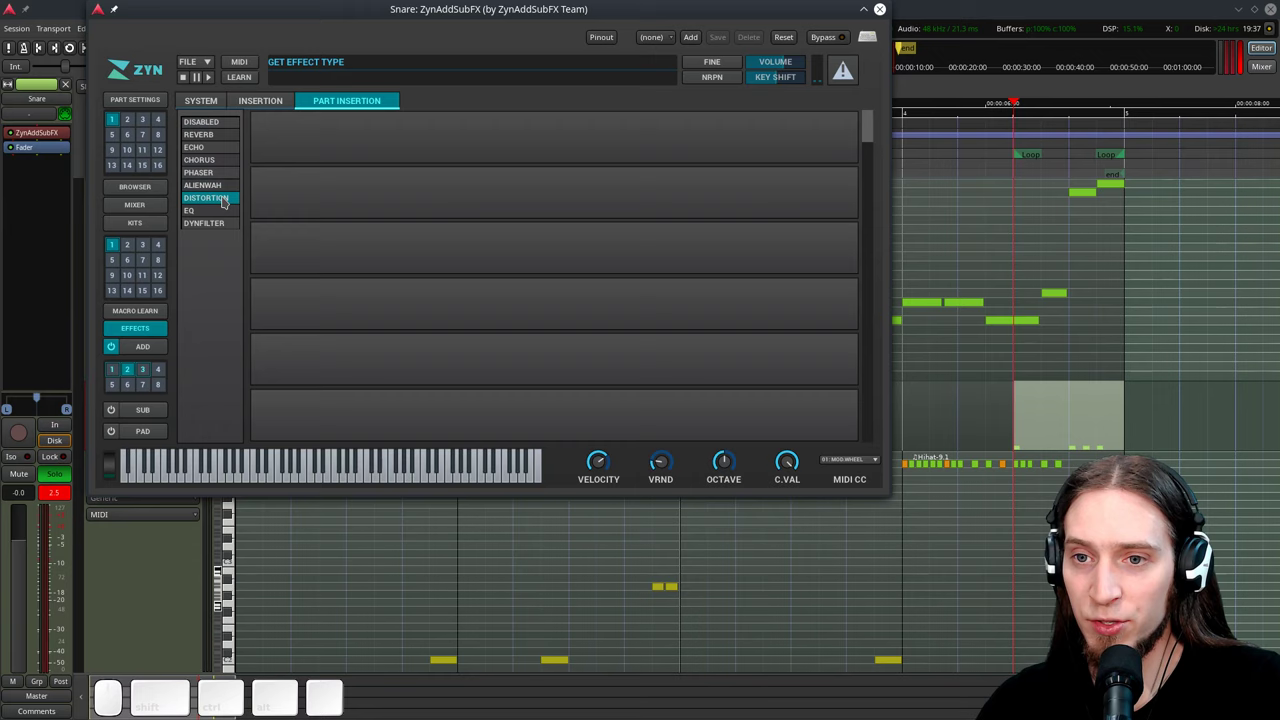
{"action": "left_click", "coordinate": [226, 195]}
{"action": "key", "text": "space"}
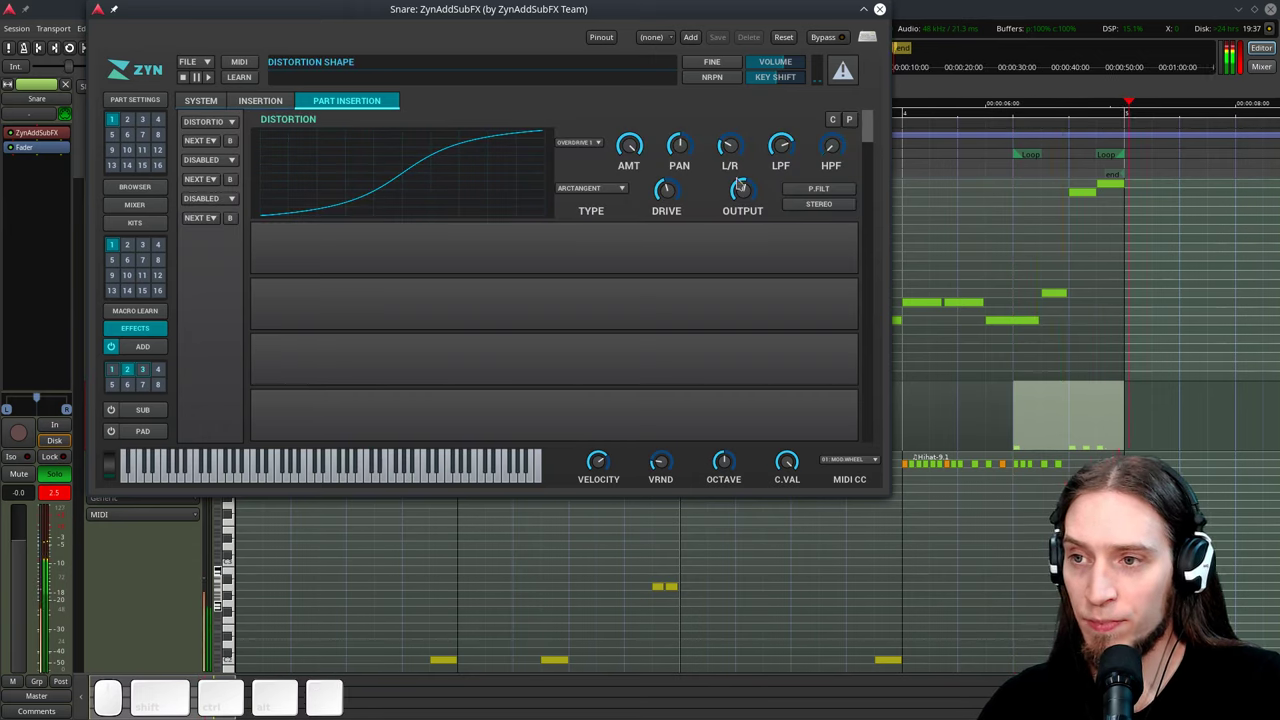
{"action": "key", "text": "space"}
Set the distortion to Arctangent type with Stereo processing enabled
{"action": "left_click_drag", "start_coordinate": [785, 148], "coordinate": [806, 119]}
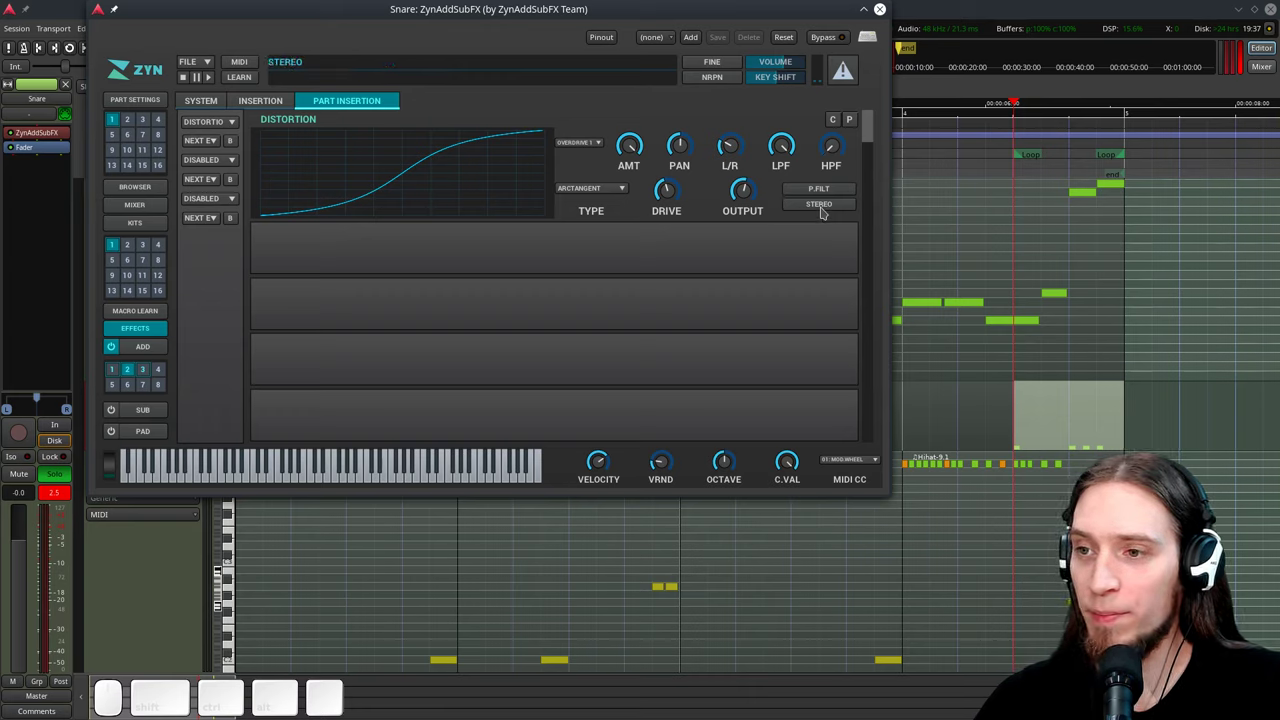
{"action": "left_click", "coordinate": [826, 202]}
{"action": "left_click", "coordinate": [736, 145]}
{"action": "key", "text": "space"}
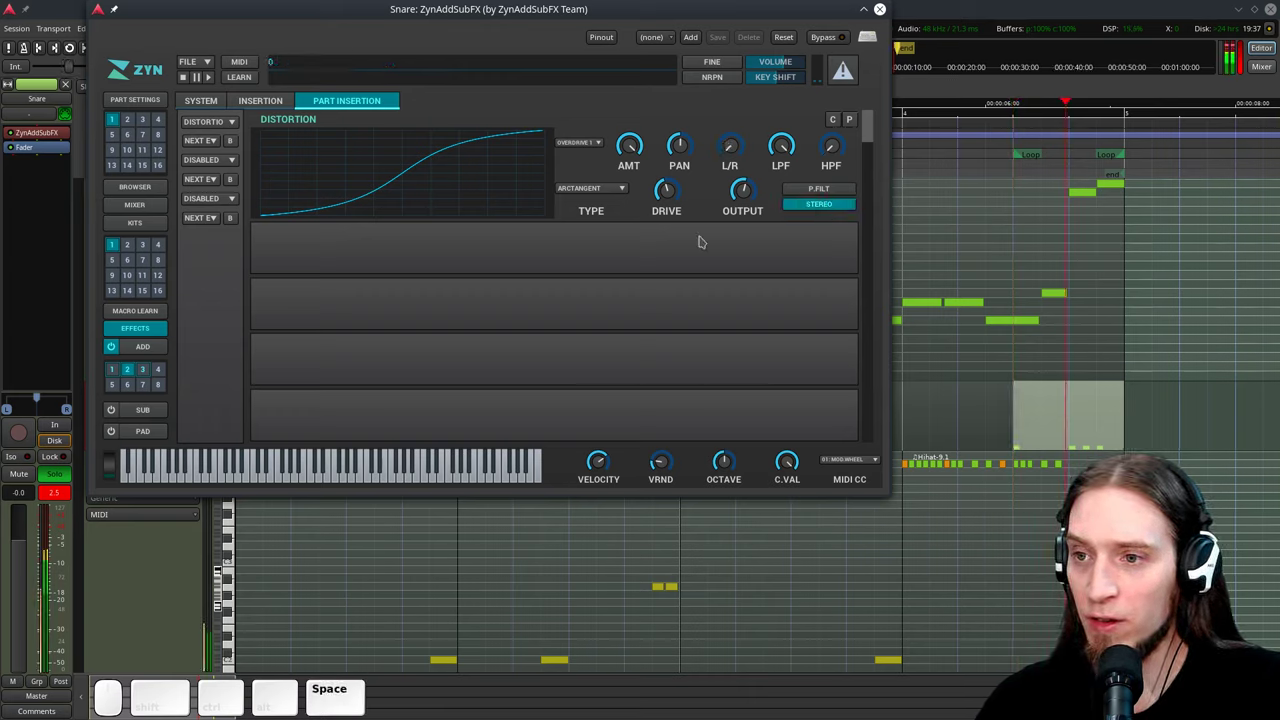
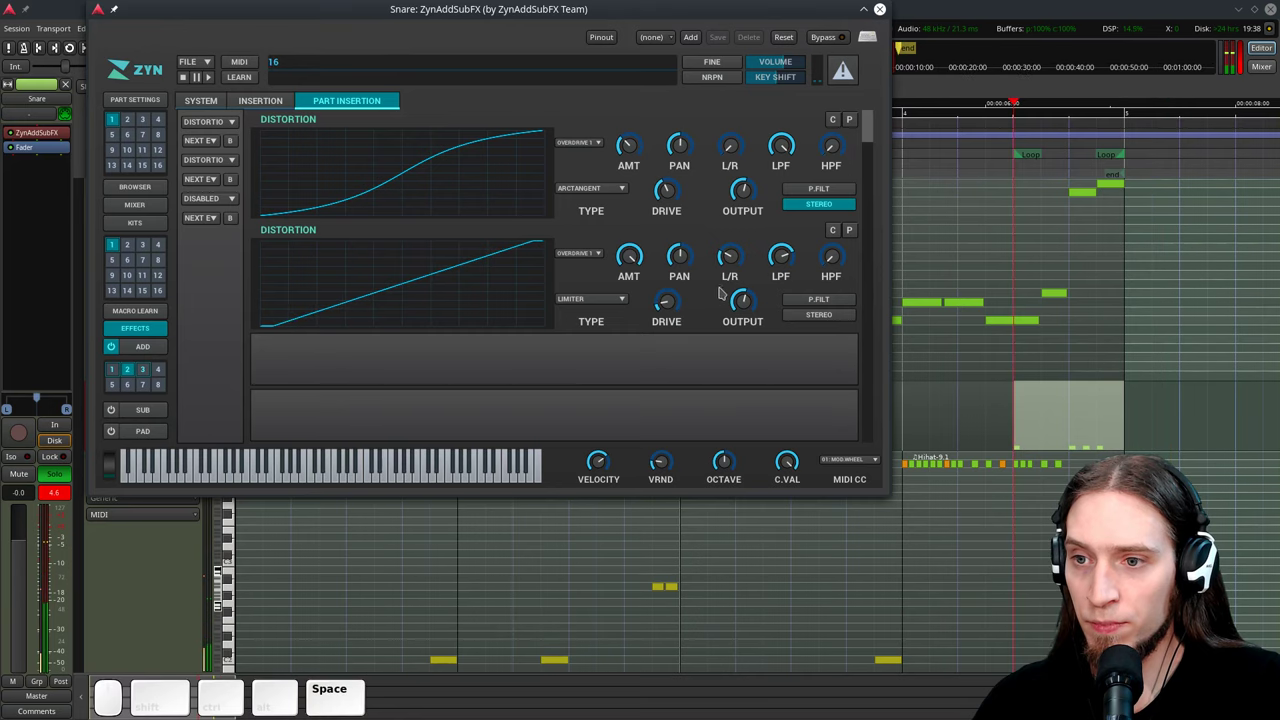
Audition the stereo Limiter distortion in slot 2 while lowering drive and setting amount to 114
{"action": "key", "text": "space"}
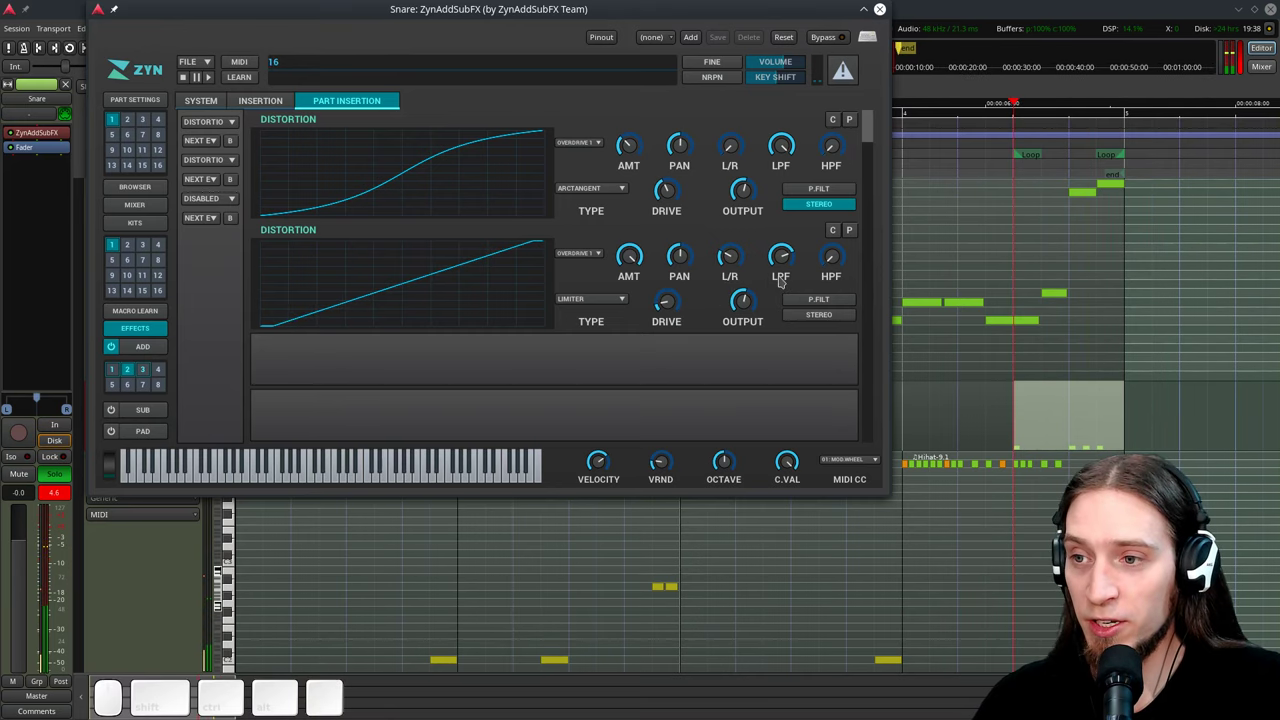
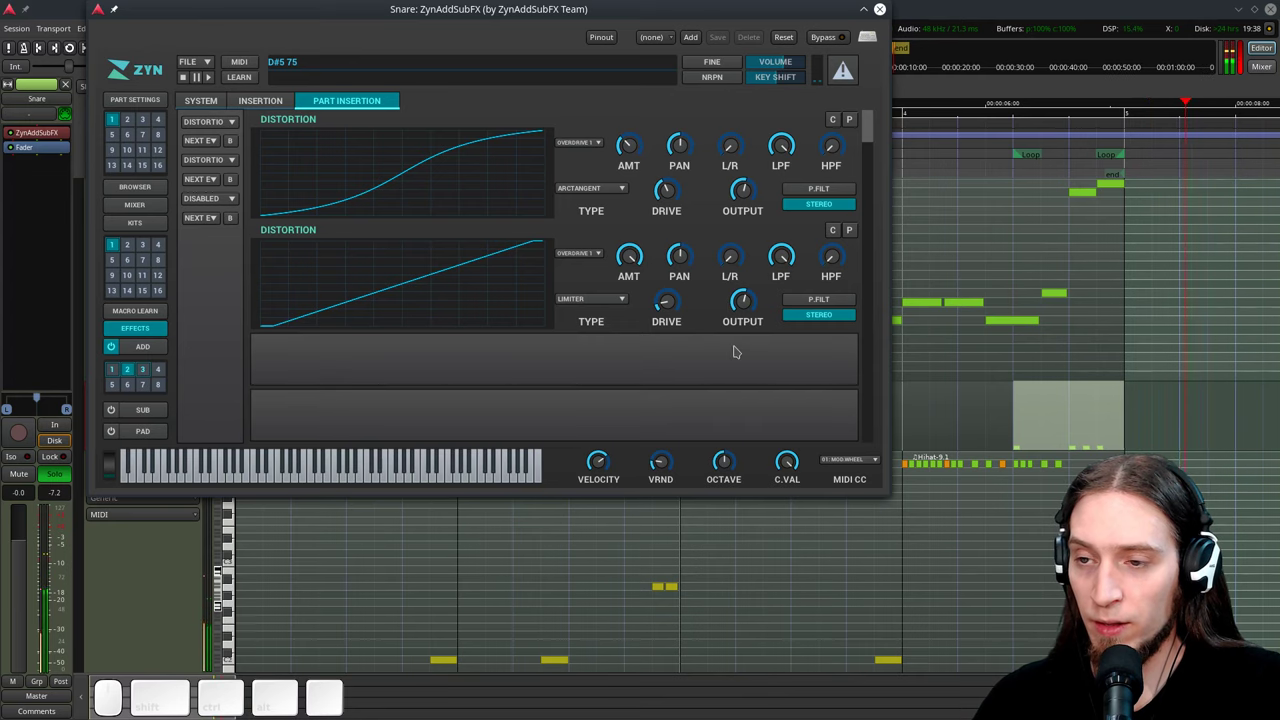
{"action": "key", "text": "space"}
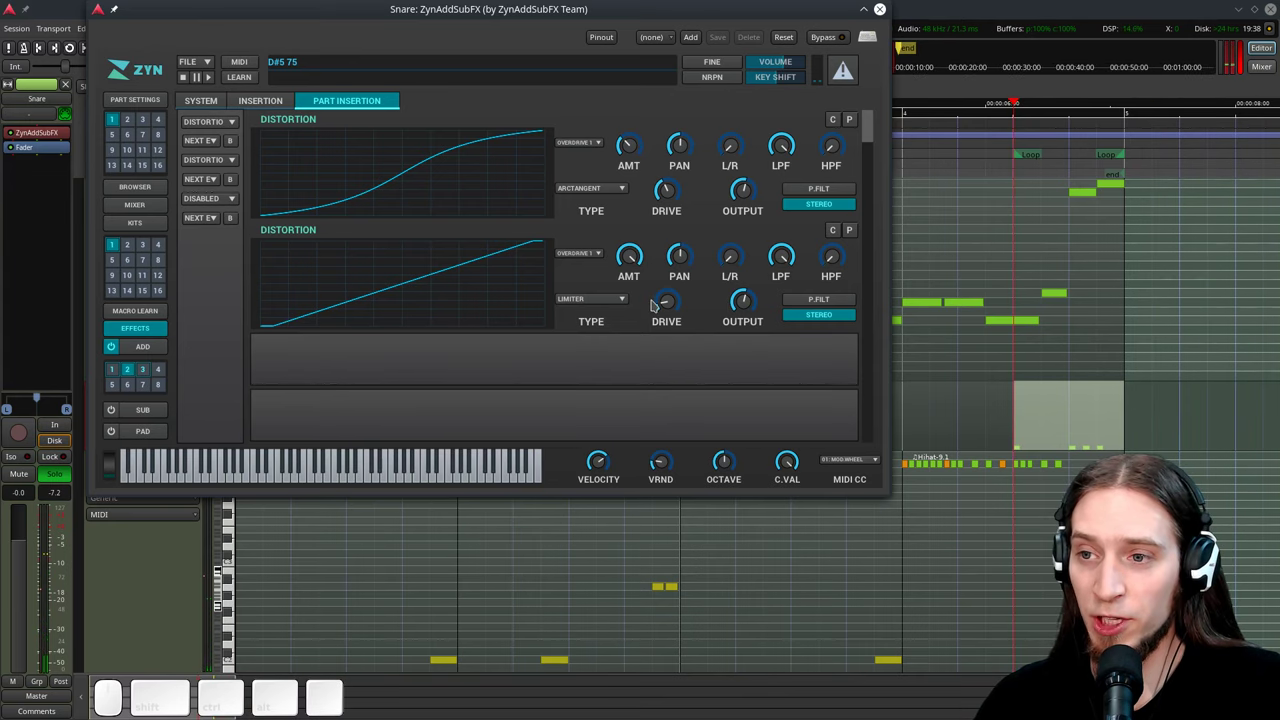
{"action": "key", "text": "space"}
{"action": "key", "text": "space"}
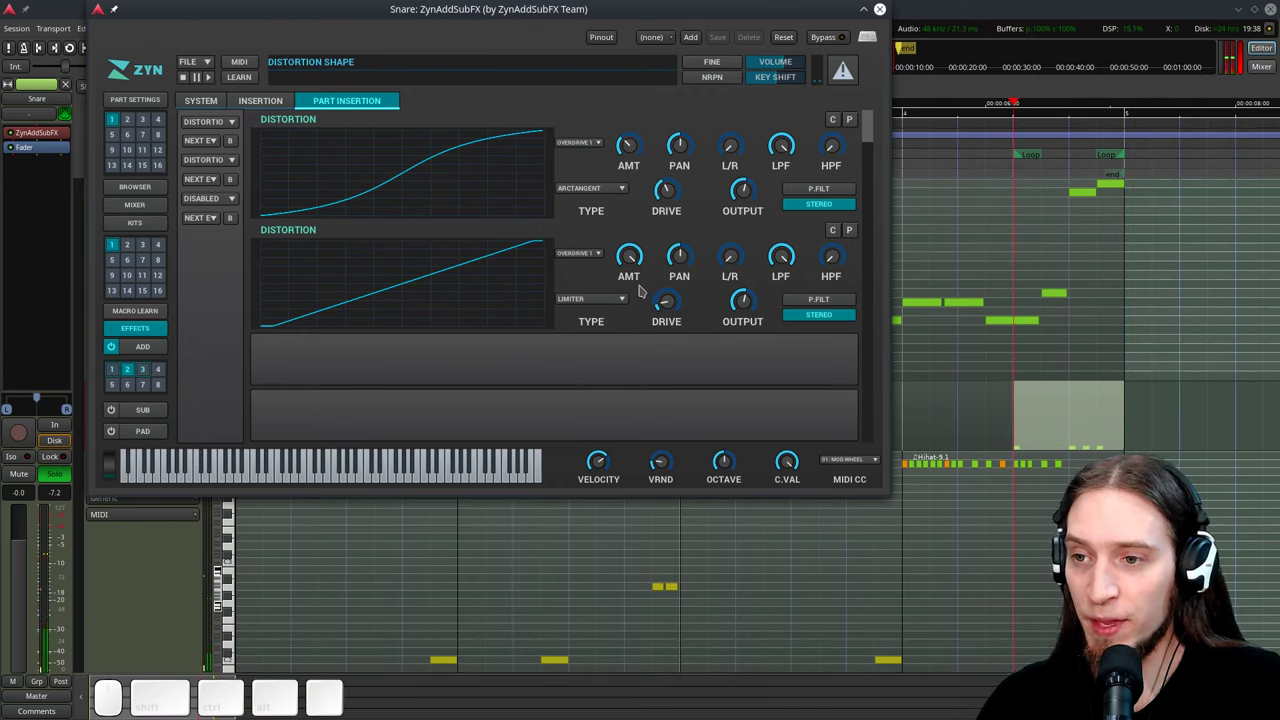
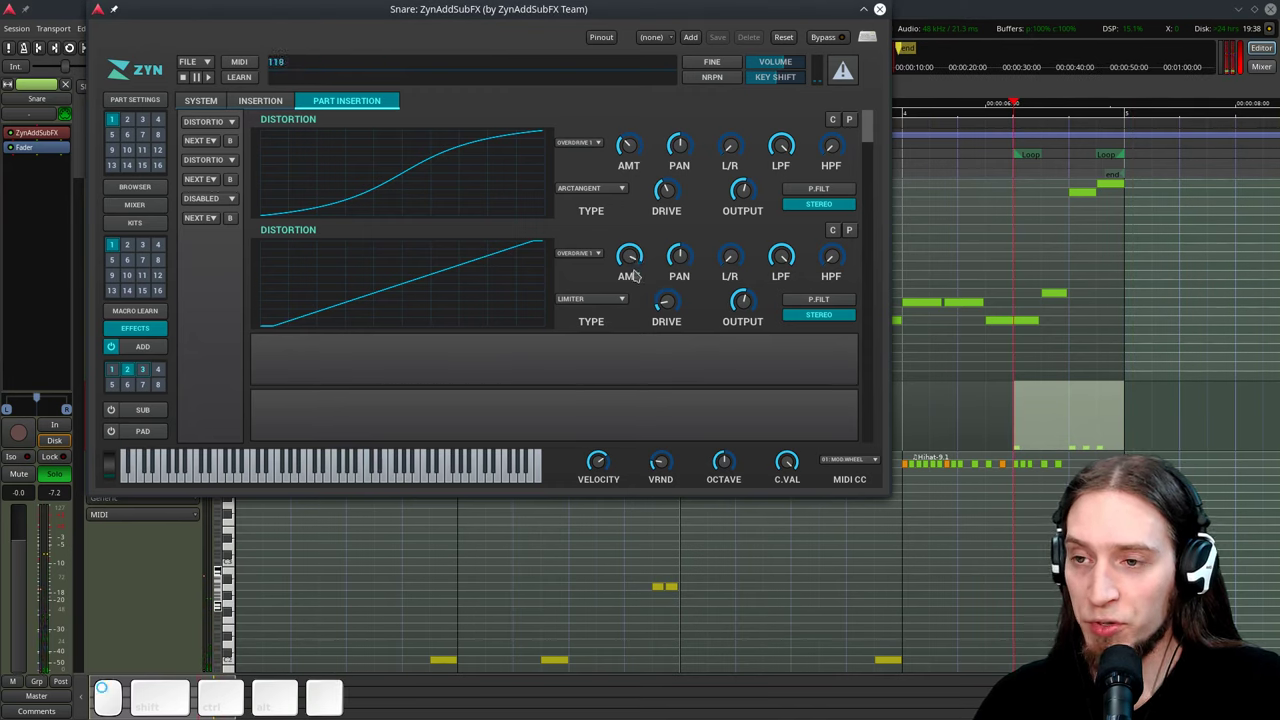
{"action": "key", "text": "space"}
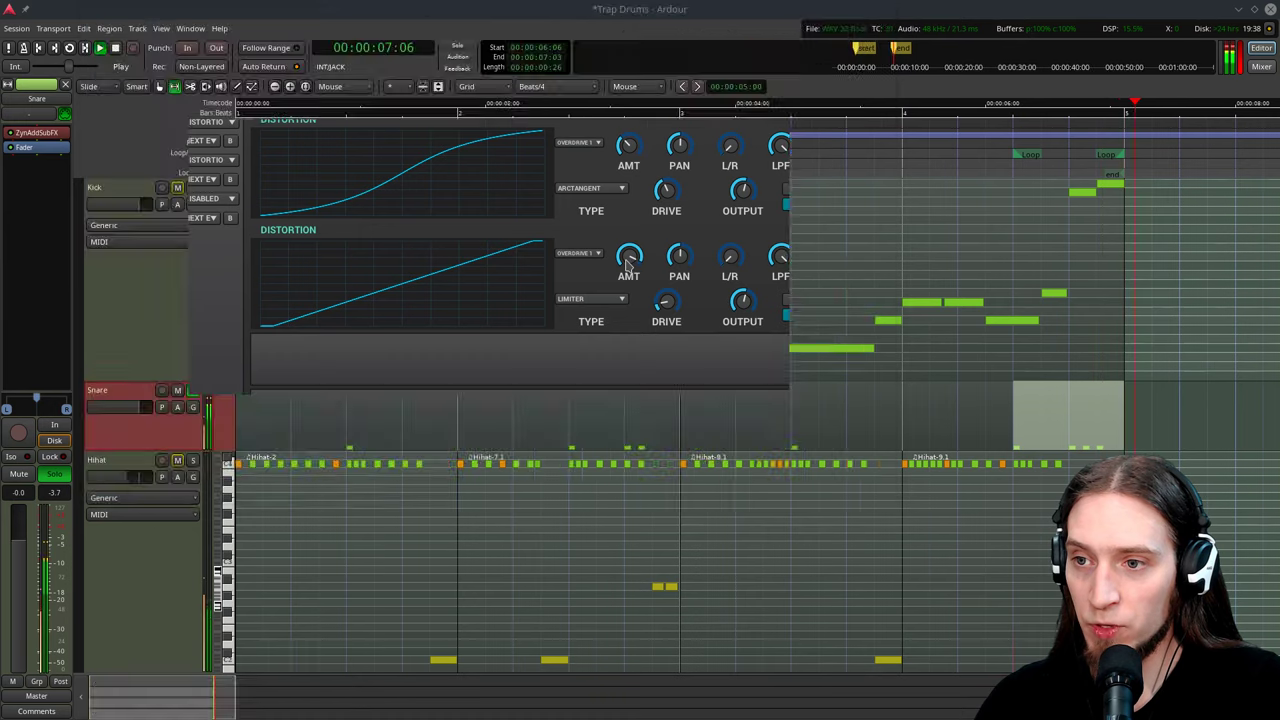
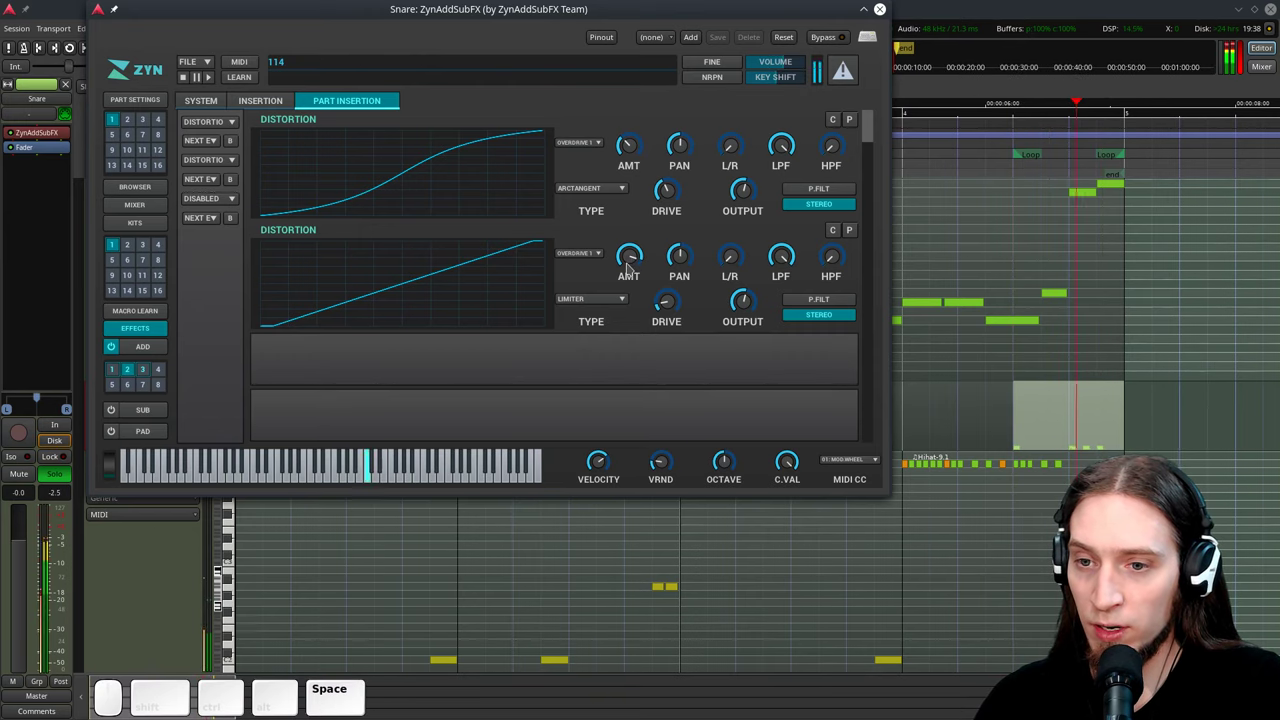
{"action": "key", "text": "space"}
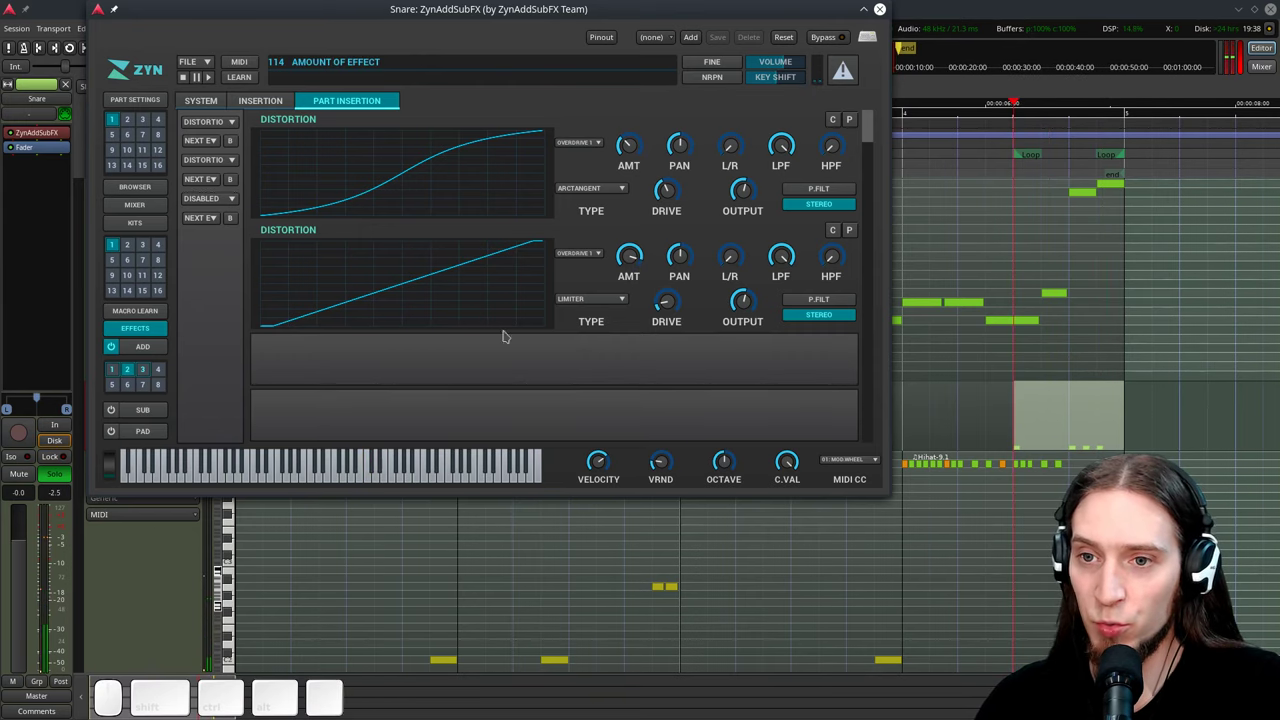
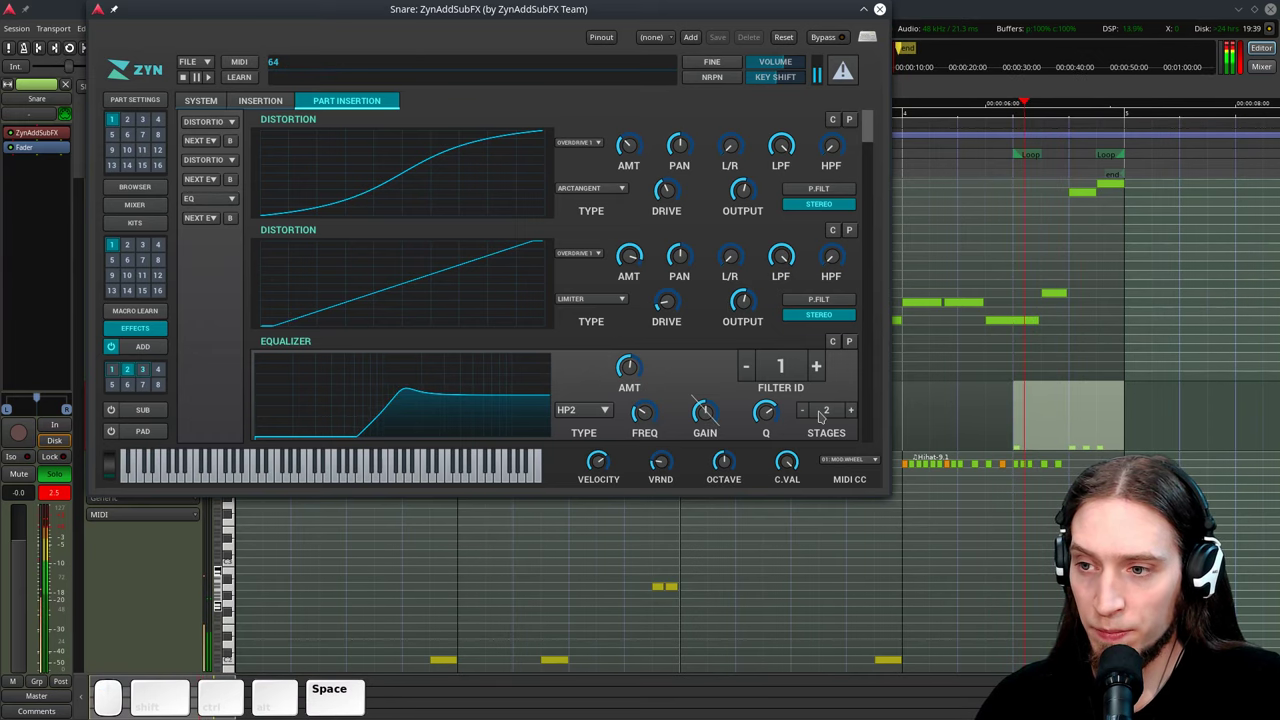
Make EQ filter 1 a two-stage high-pass and audition the snare through it
{"action": "left_click", "coordinate": [766, 411]}
{"action": "key", "text": "space"}
{"action": "double_click", "coordinate": [775, 418]}
{"action": "key", "text": "space"}
{"action": "key", "text": "space"}
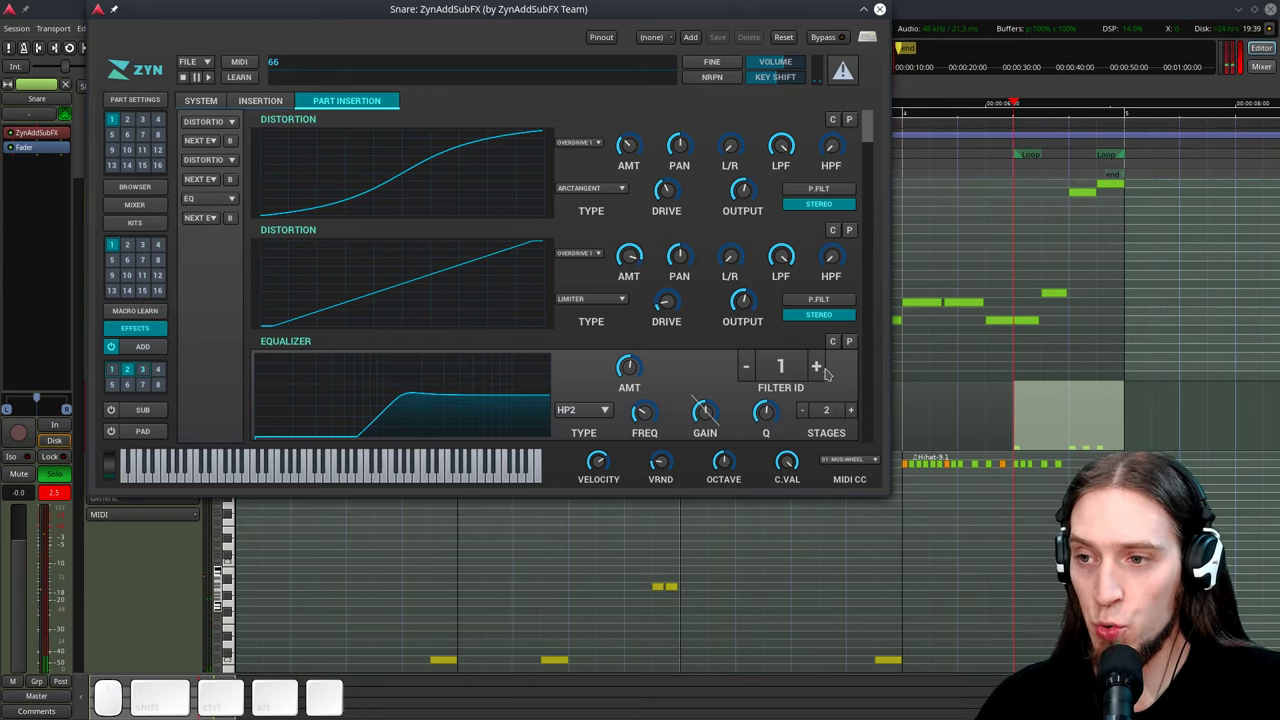
Set EQ filter 2 to a peak band, tune its frequency and gain, and audition the boost
{"action": "left_click", "coordinate": [820, 366]}
{"action": "left_click_drag", "start_coordinate": [594, 407], "coordinate": [672, 407]}
{"action": "left_click", "coordinate": [711, 416]}
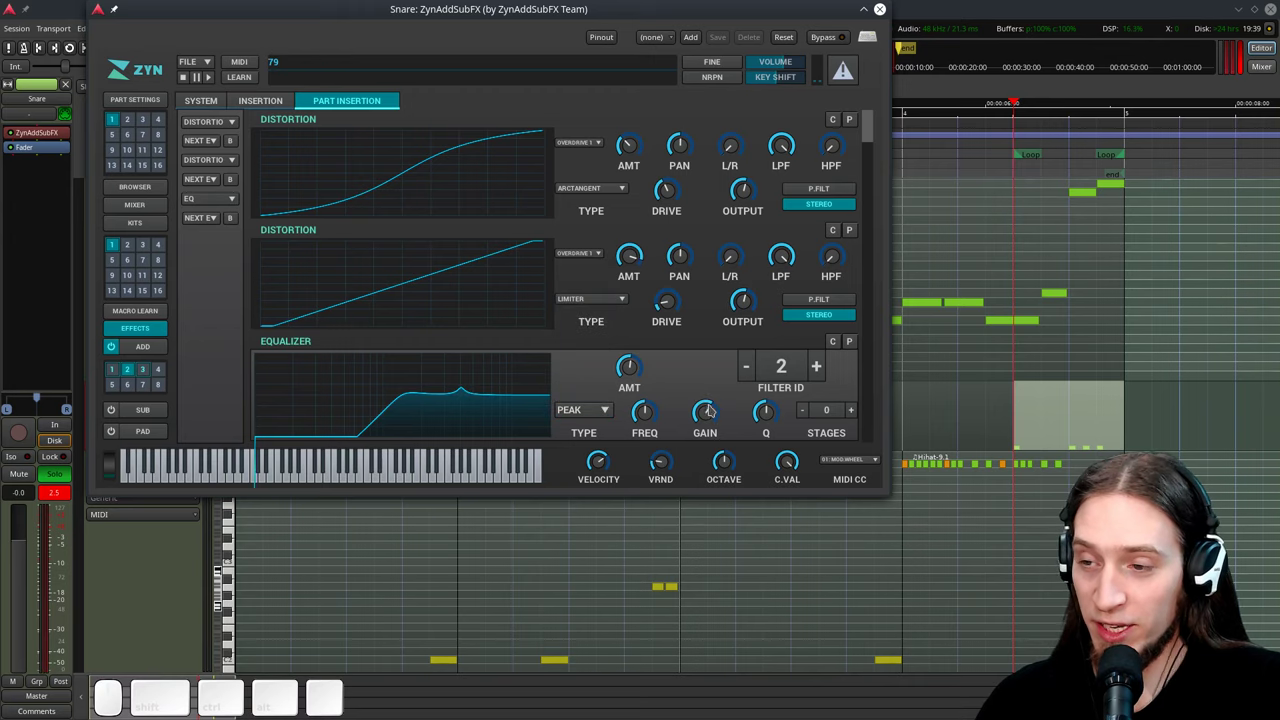
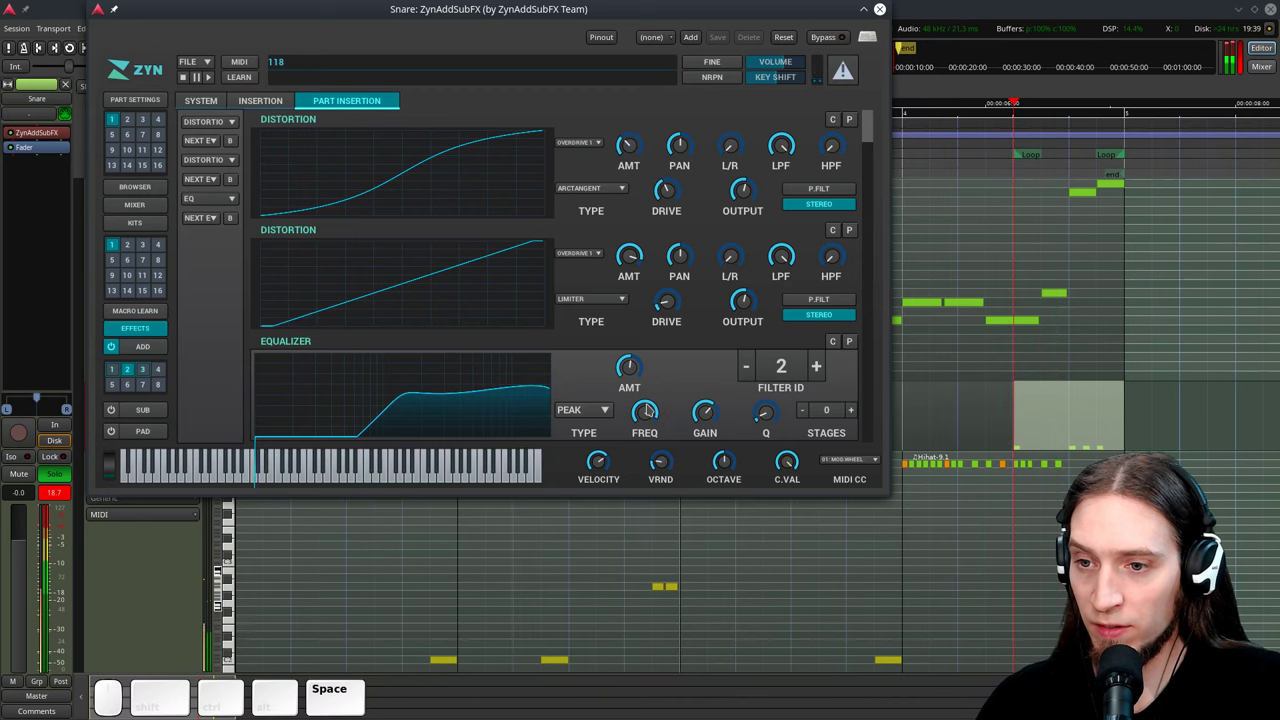
{"action": "key", "text": "space"}
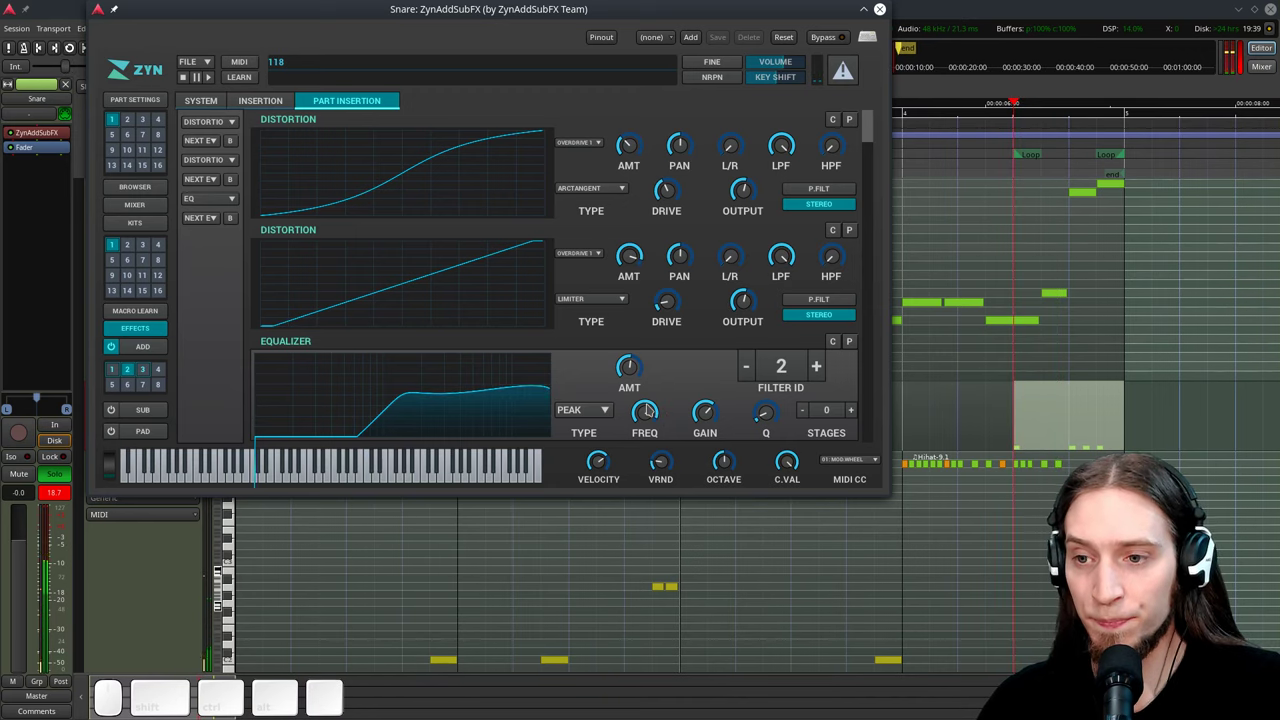
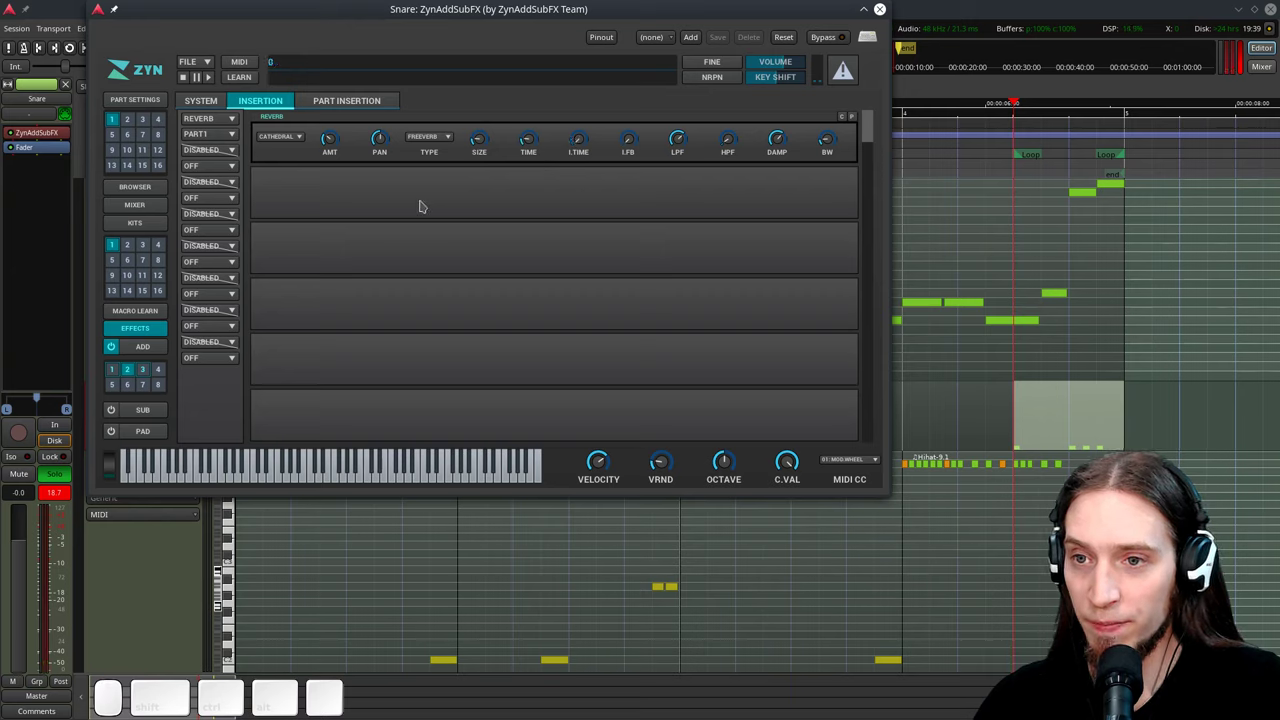
Audition the Cathedral reverb on the snare, then turn its amount down
{"action": "key", "text": "space"}
{"action": "key", "text": "space"}
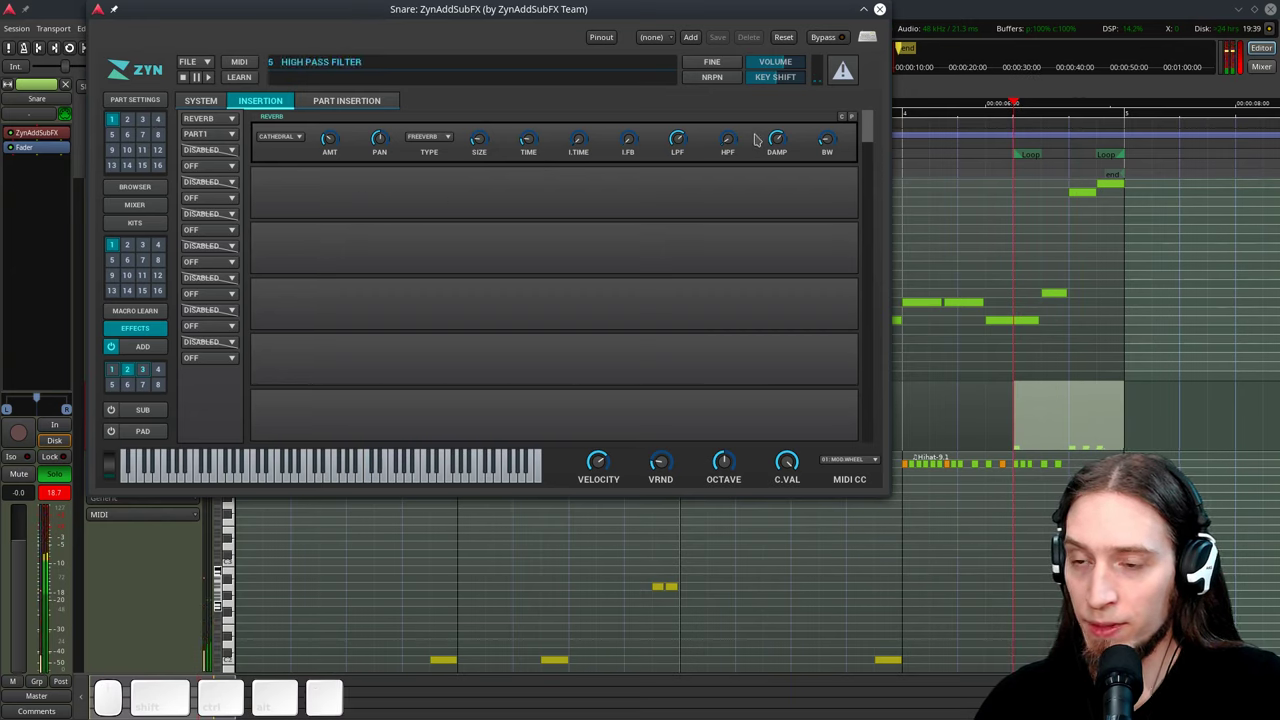
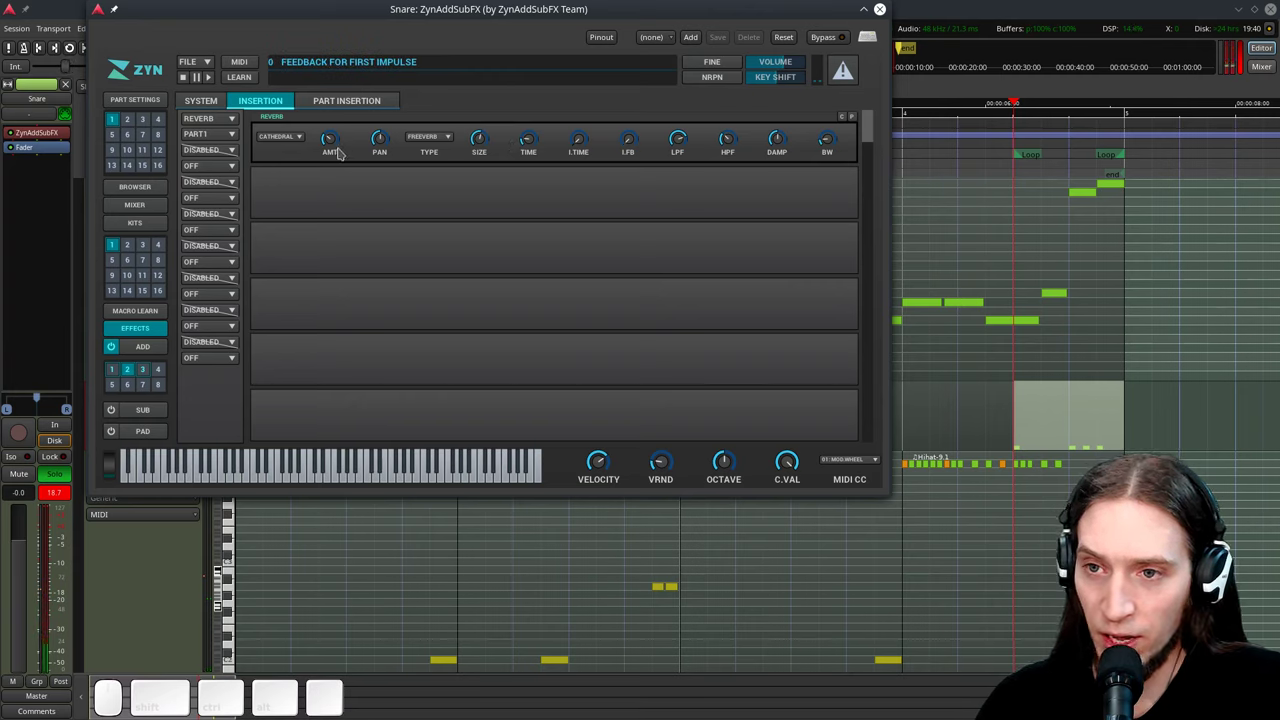
{"action": "left_click_drag", "start_coordinate": [337, 144], "coordinate": [338, 163]}
{"action": "key", "text": "space"}
{"action": "key", "text": "space"}
Shorten the reverb time and audition the snare with the subtler tail
{"action": "left_click", "coordinate": [534, 140]}
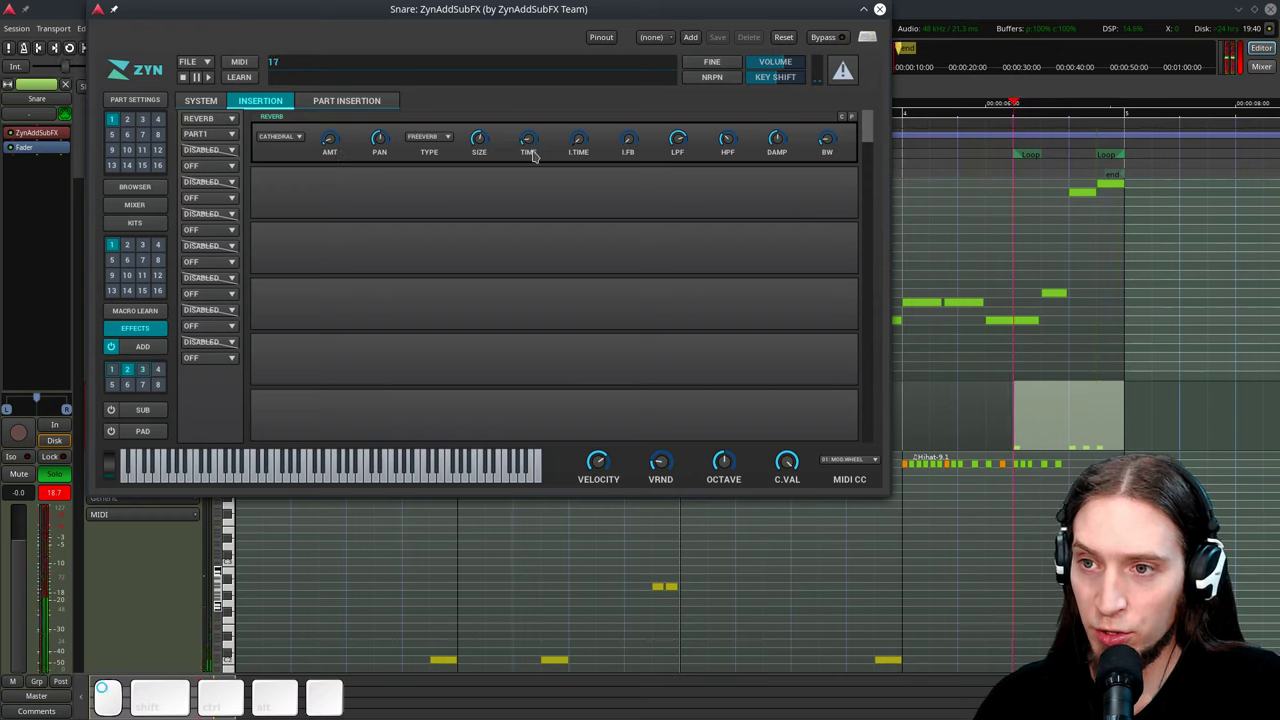
{"action": "key", "text": "space"}
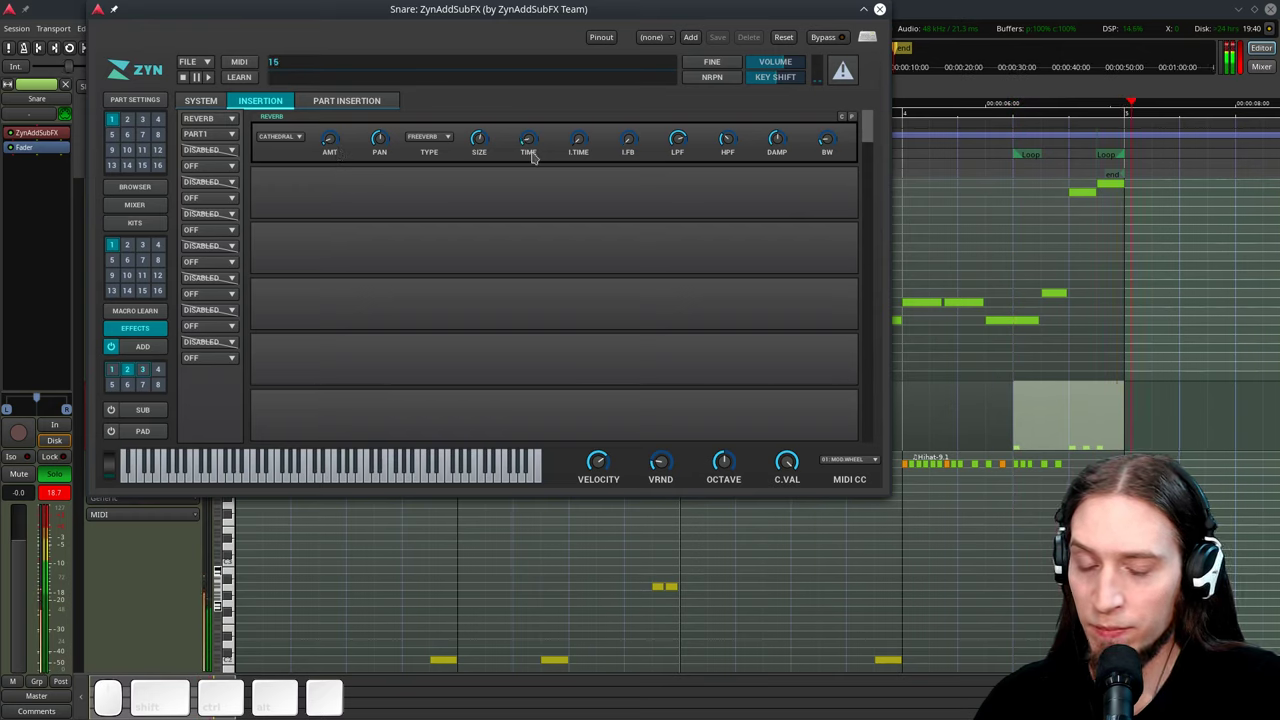
{"action": "key", "text": "space"}
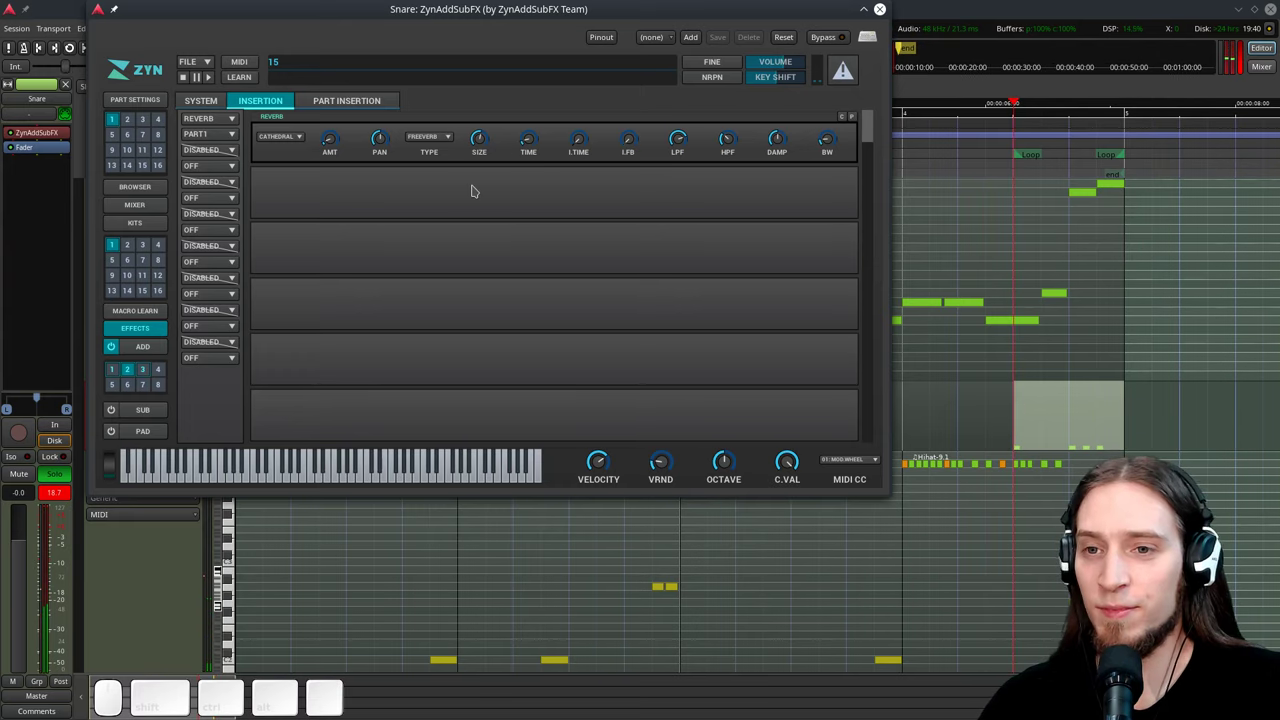